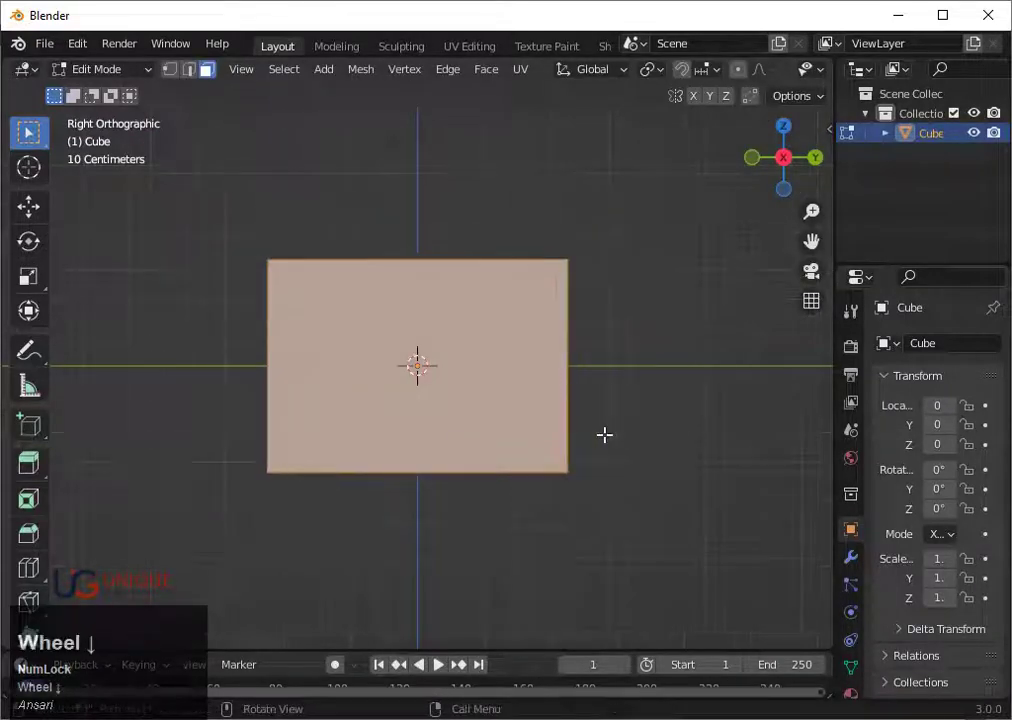
Shrink/fatten the wall faces with Even Thickness on, then return to Object Mode and review the corner.
key(alt+e)
click(615, 440)
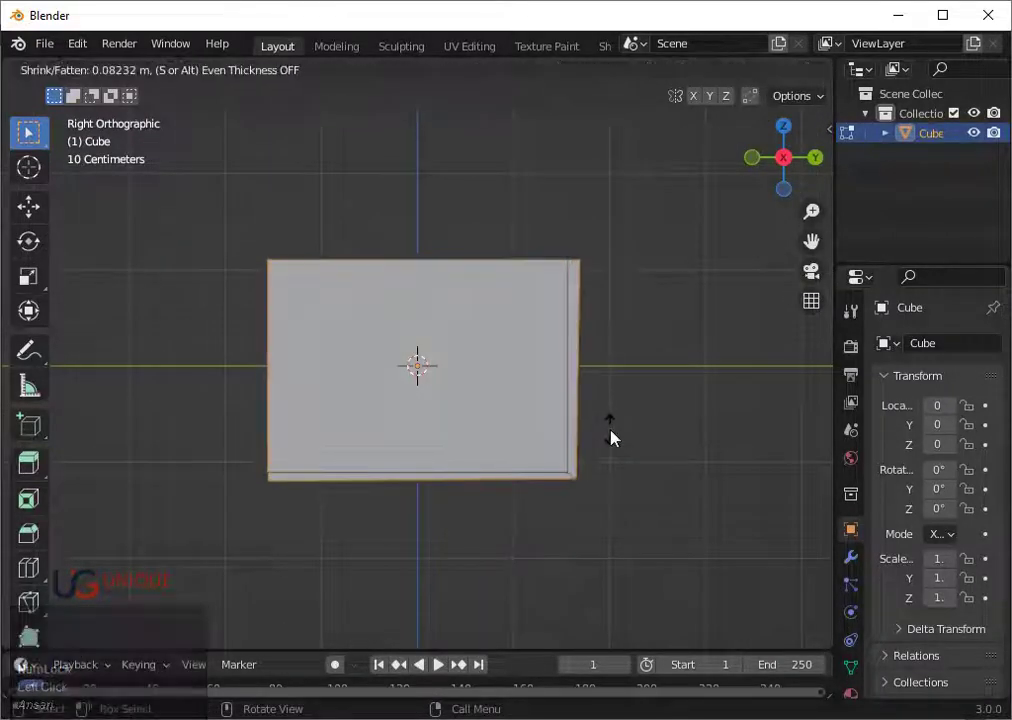
key(s)
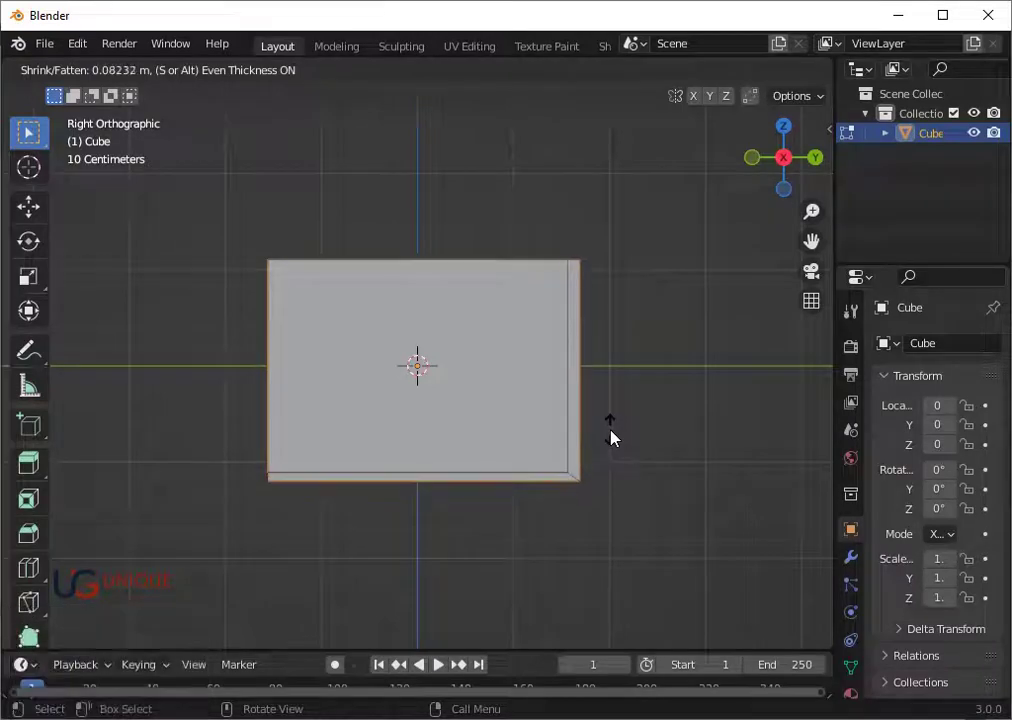
click(619, 437)
key(Tab)
scroll(down, 3)
drag(568, 450, 630, 588)
middle_click(454, 368)
middle_click(448, 454)
scroll(up, 3)
Add a cube and flatten it into a thin, narrower slab for the bed base.
key(shift+a)
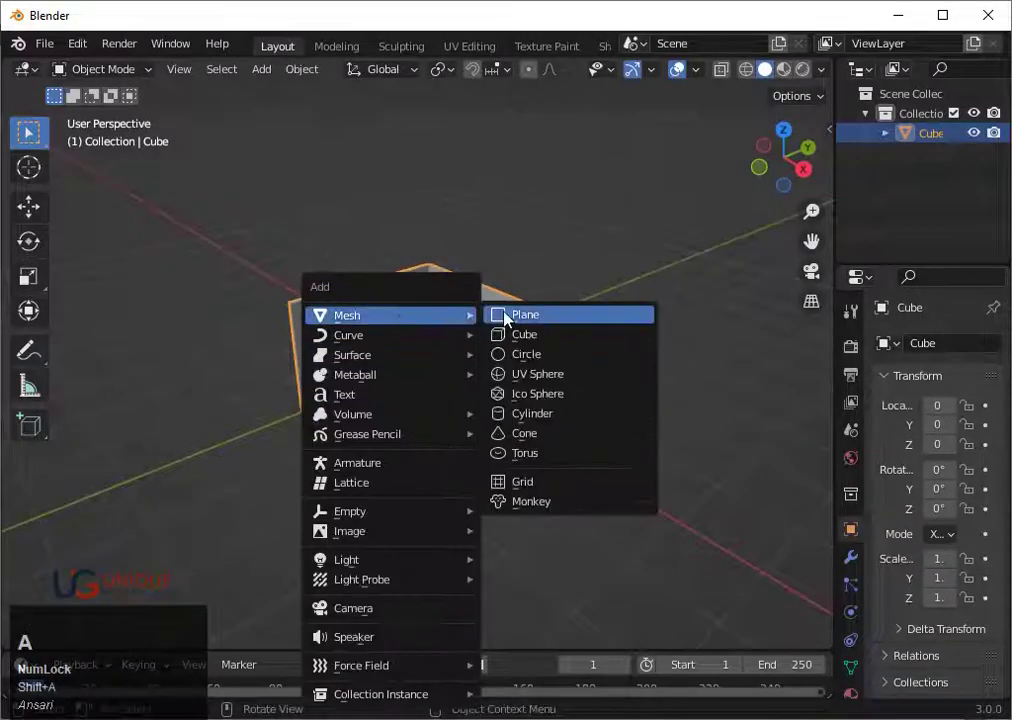
click(510, 337)
key(s)
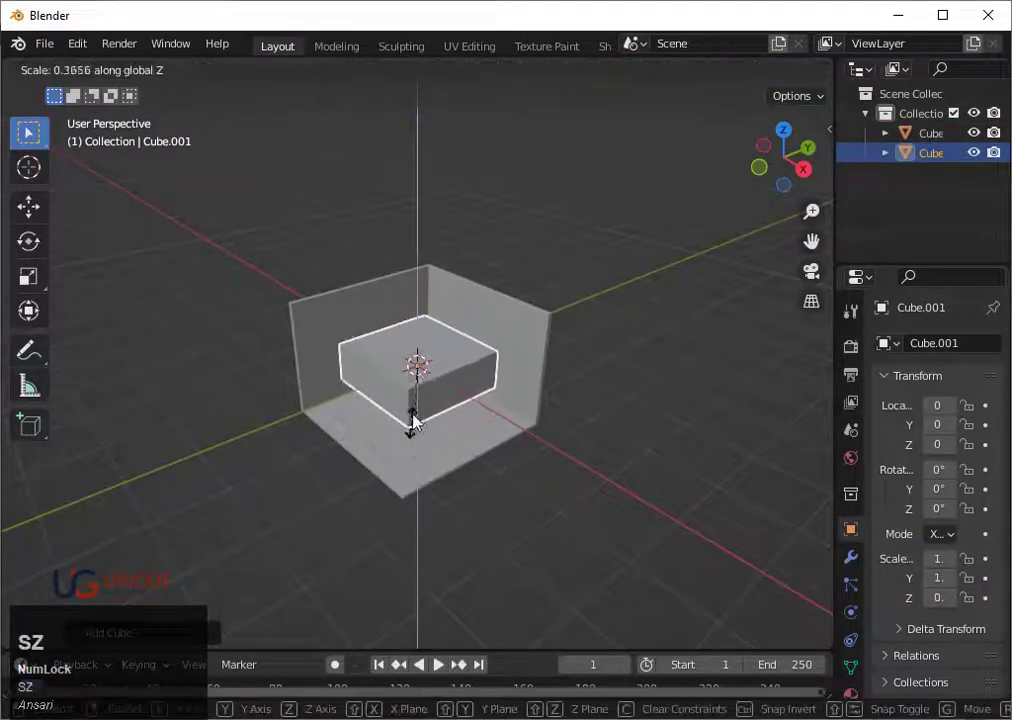
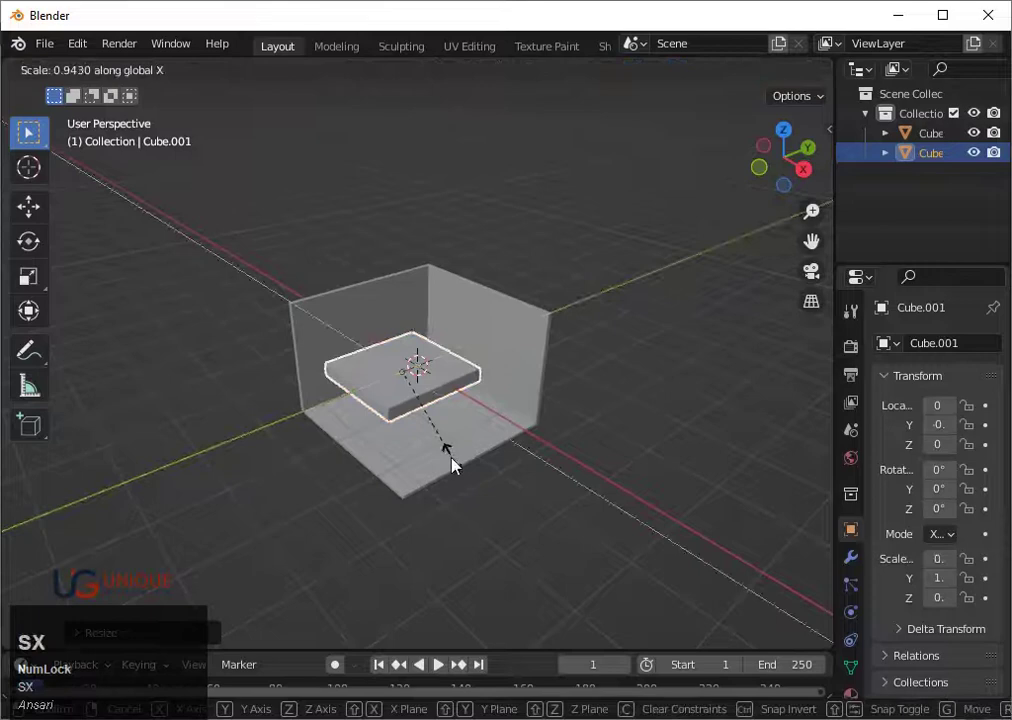
click(467, 488)
key(s)
click(449, 455)
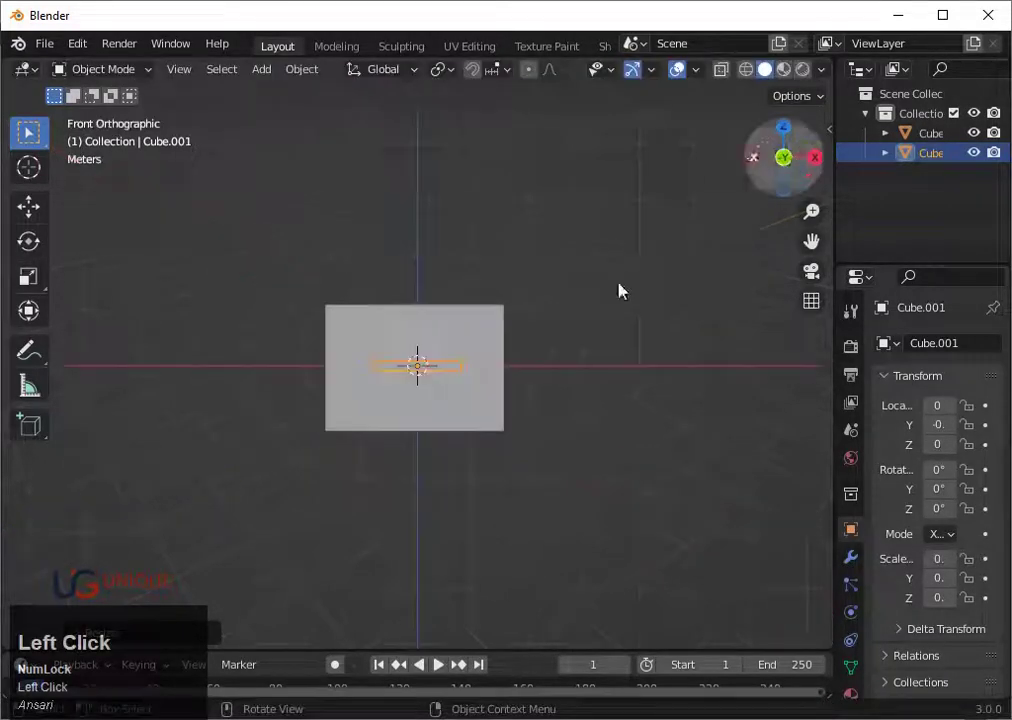
key(g)
click(493, 436)
key(shift+z)
middle_click(448, 452)
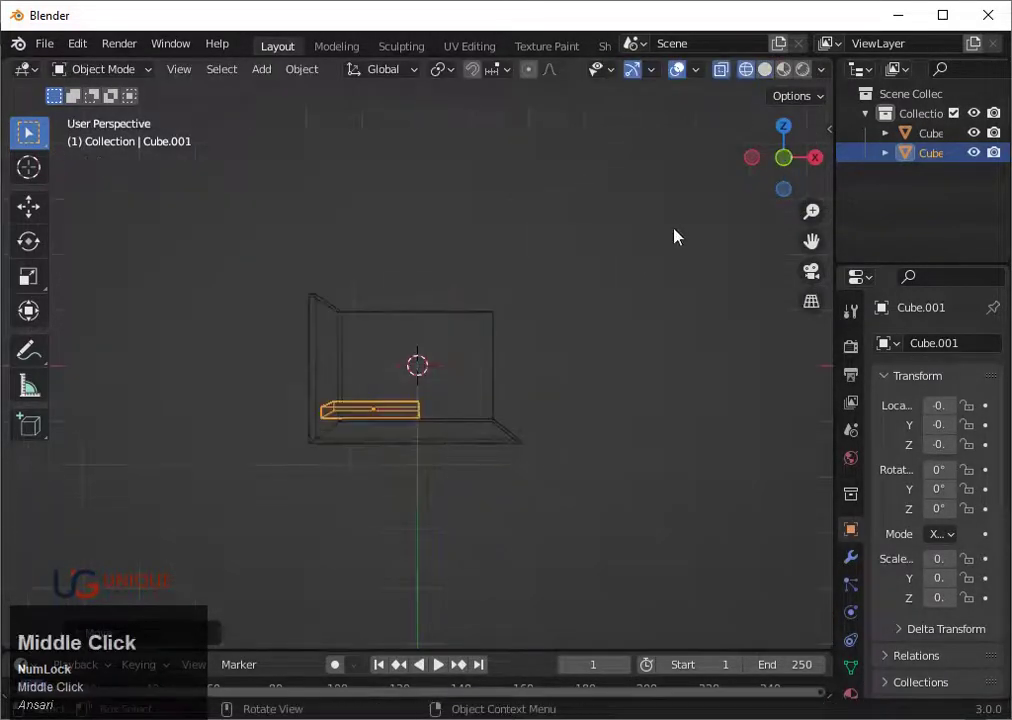
Move the slab onto the floor into the room corner and check it in the view.
click(788, 163)
key(shift+z)
click(510, 459)
scroll(up, 3)
click(428, 453)
key(g)
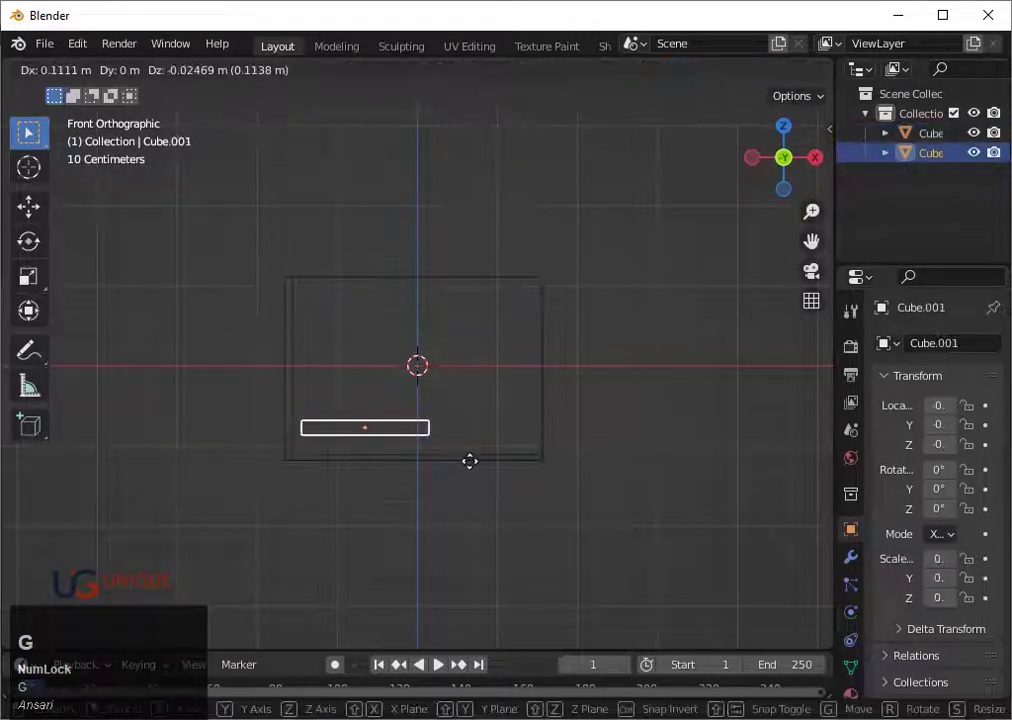
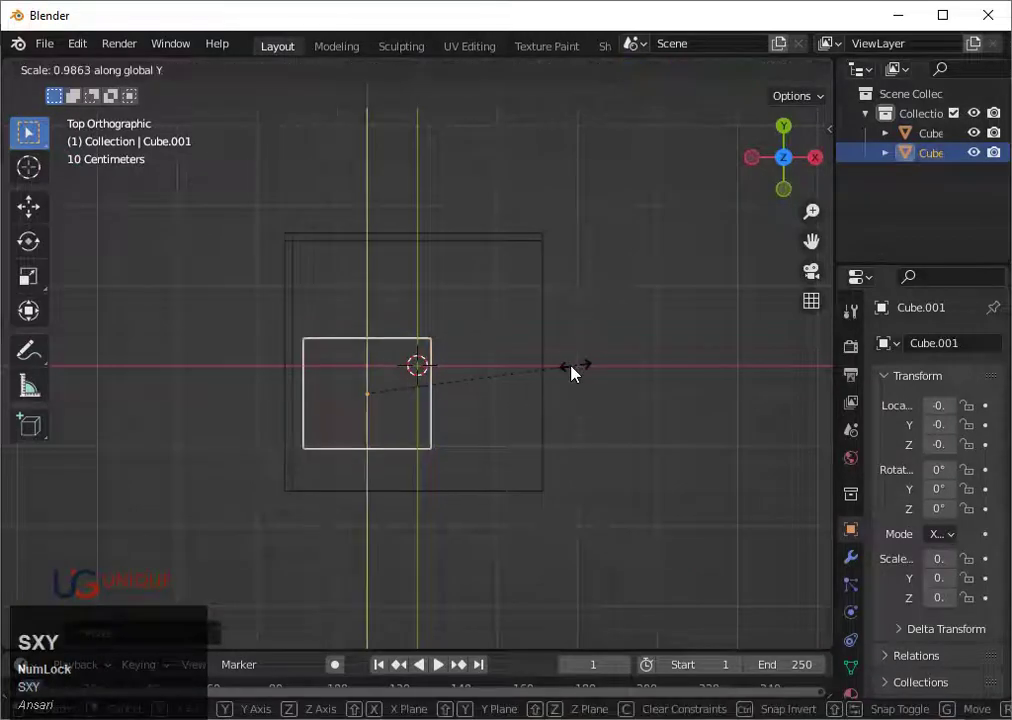
click(565, 371)
drag(489, 481, 422, 465)
key(shift+z)
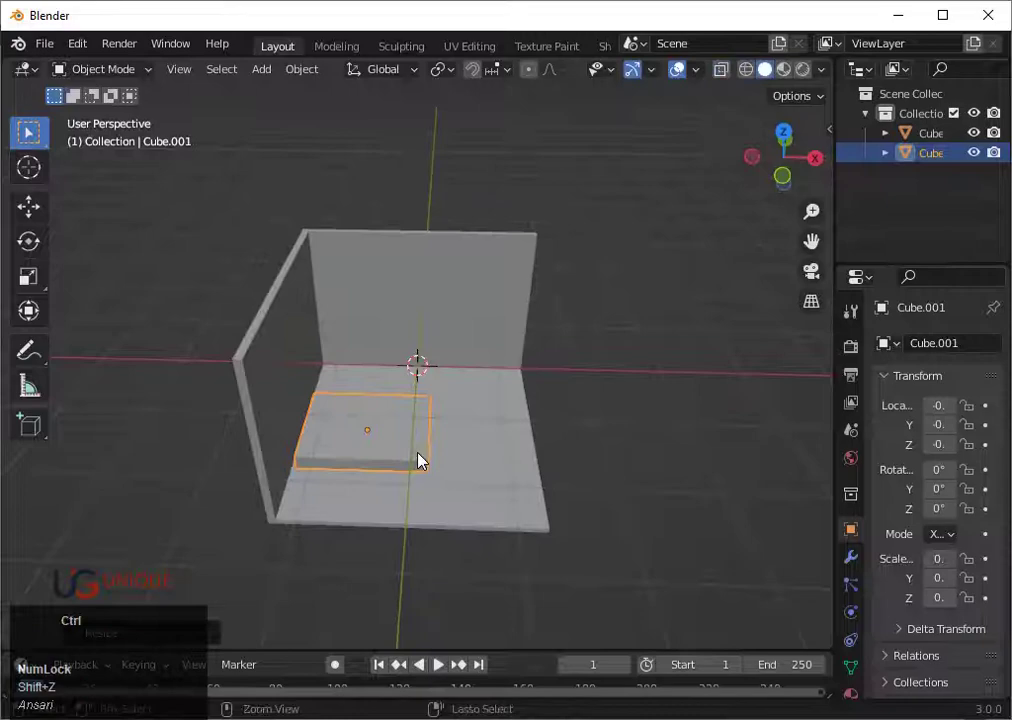
Add loop cuts near the slab's edges in Edit Mode to soften them.
key(ctrl+3)
scroll(up, 3)
middle_click(427, 459)
key(Tab)
key(ctrl+r)
click(406, 466)
scroll(up, 3)
middle_click(457, 554)
scroll(down, 3)
click(402, 474)
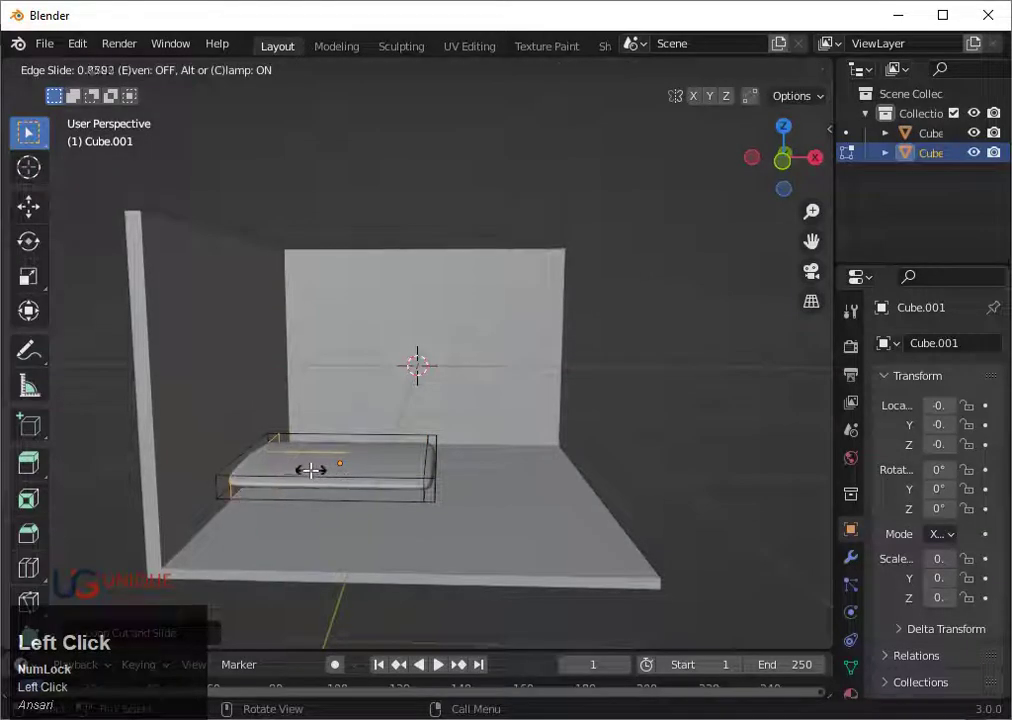
key(ctrl+r)
click(419, 450)
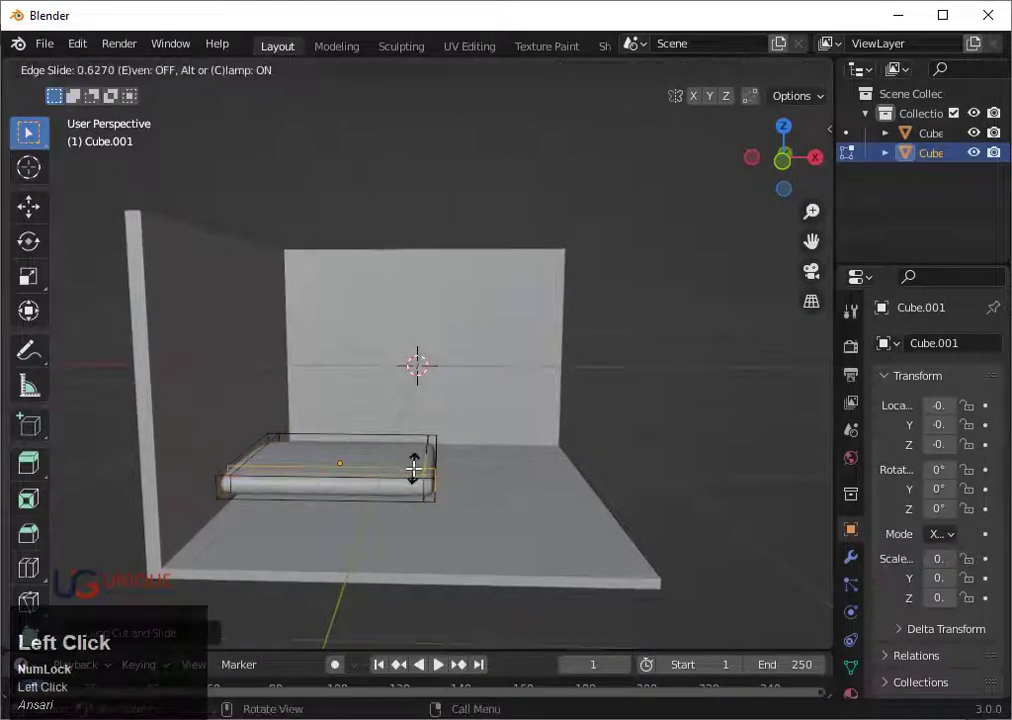
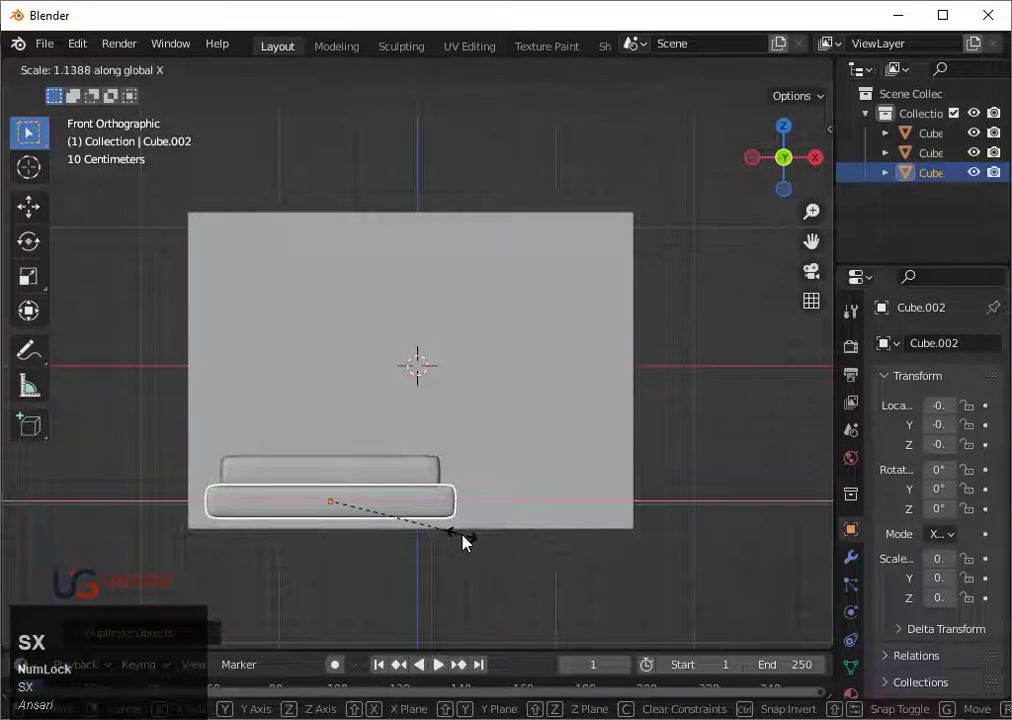
Size the duplicated lower slab slightly wider and longer and shift it under the first.
click(464, 543)
key(g)
key(Left)
click(465, 541)
key(s)
key(y)
click(467, 444)
Orbit around the two-layer bed base and select it for the next piece.
drag(492, 469, 433, 314)
scroll(down, 3)
middle_click(408, 433)
click(409, 433)
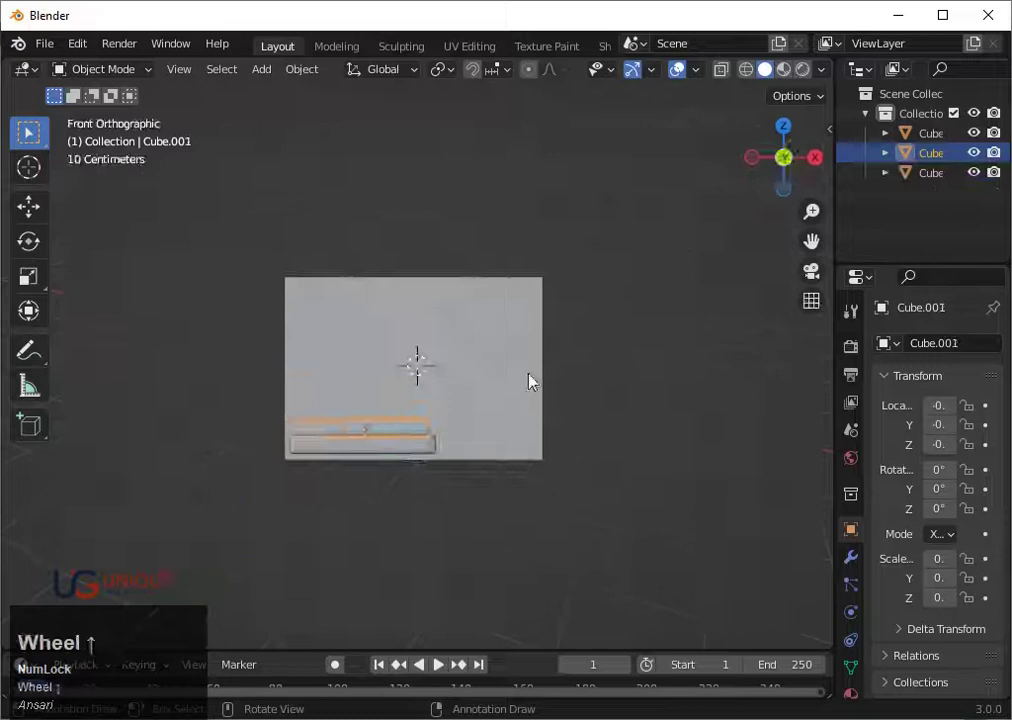
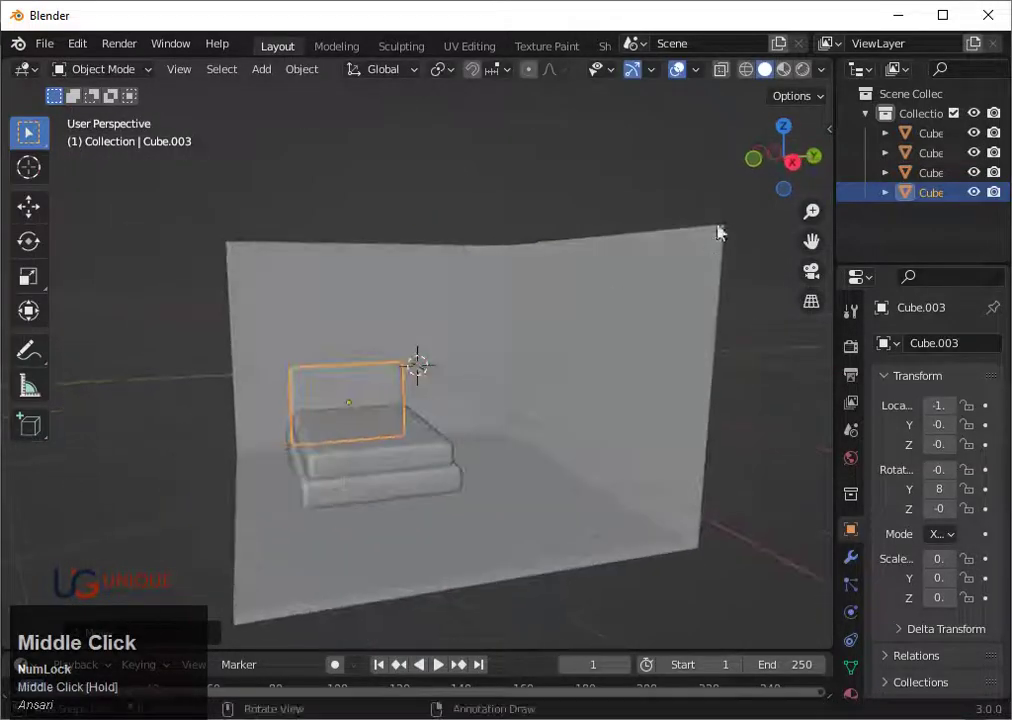
Scale the headboard box and move it along X to the head end of the bed.
click(803, 168)
key(s)
click(509, 474)
middle_click(337, 521)
scroll(up, 3)
middle_click(479, 490)
key(g)
key(x)
click(441, 510)
Thin the headboard along its local X and begin tilting it back in Front view.
scroll(down, 3)
key(s)
key(x)
key(x)
click(395, 523)
scroll(down, 3)
click(637, 408)
middle_click(583, 440)
scroll(up, 3)
click(276, 390)
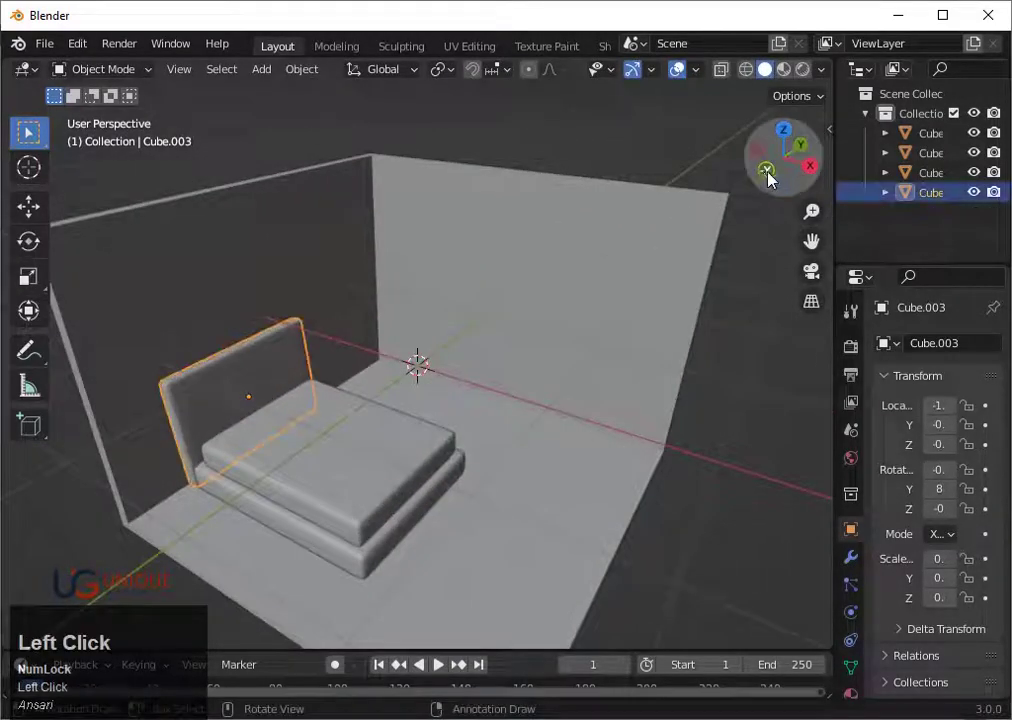
key(r)
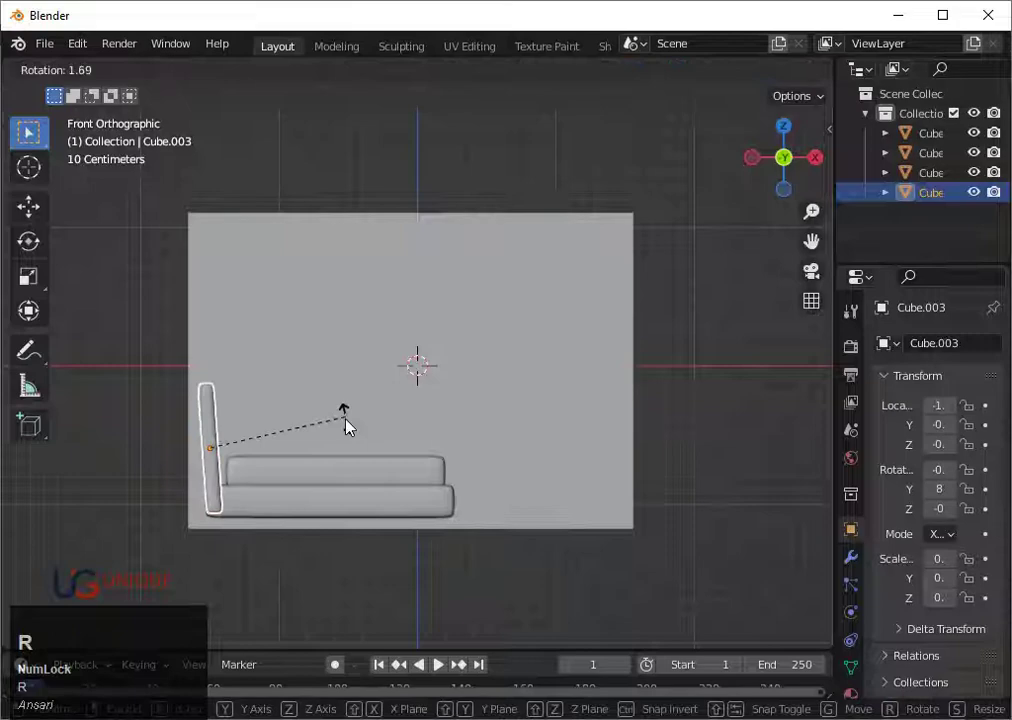
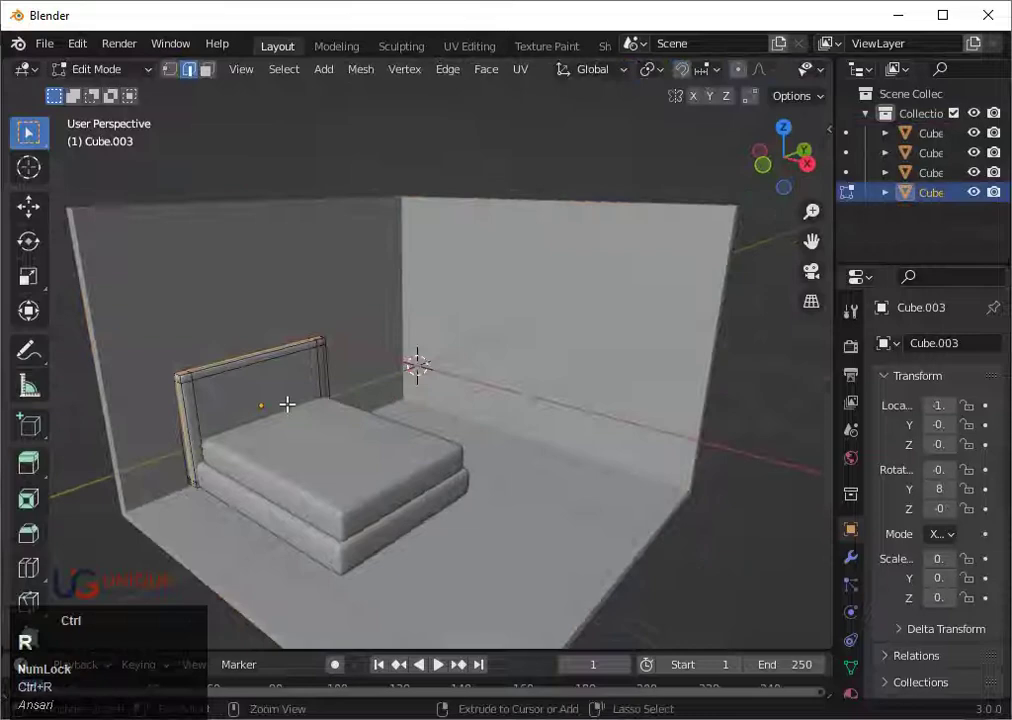
Zoom in on the headboard while previewing its vertical loop cuts.
scroll(up, 3)
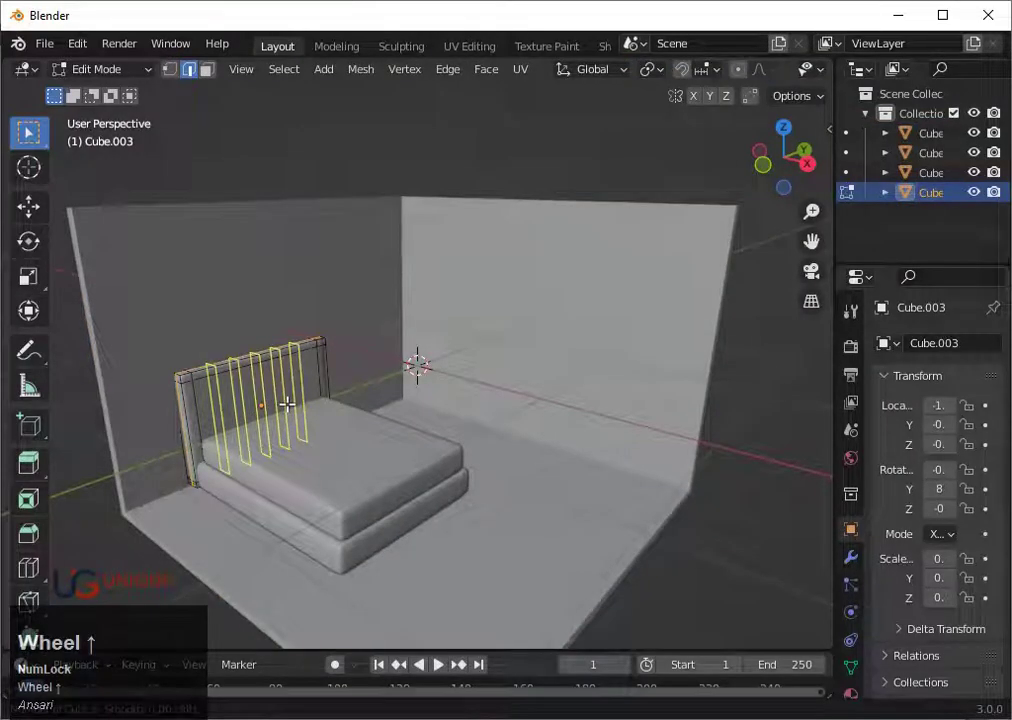
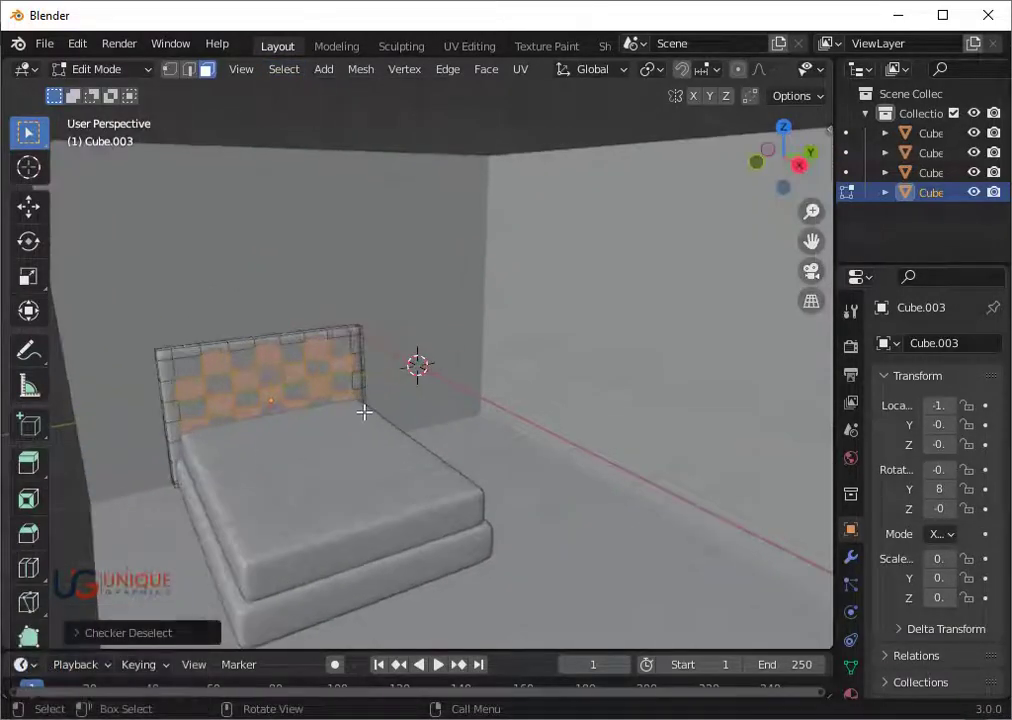
Inset the checker-selected squares individually for a tufted look, undoing and retrying the inset.
key(i)
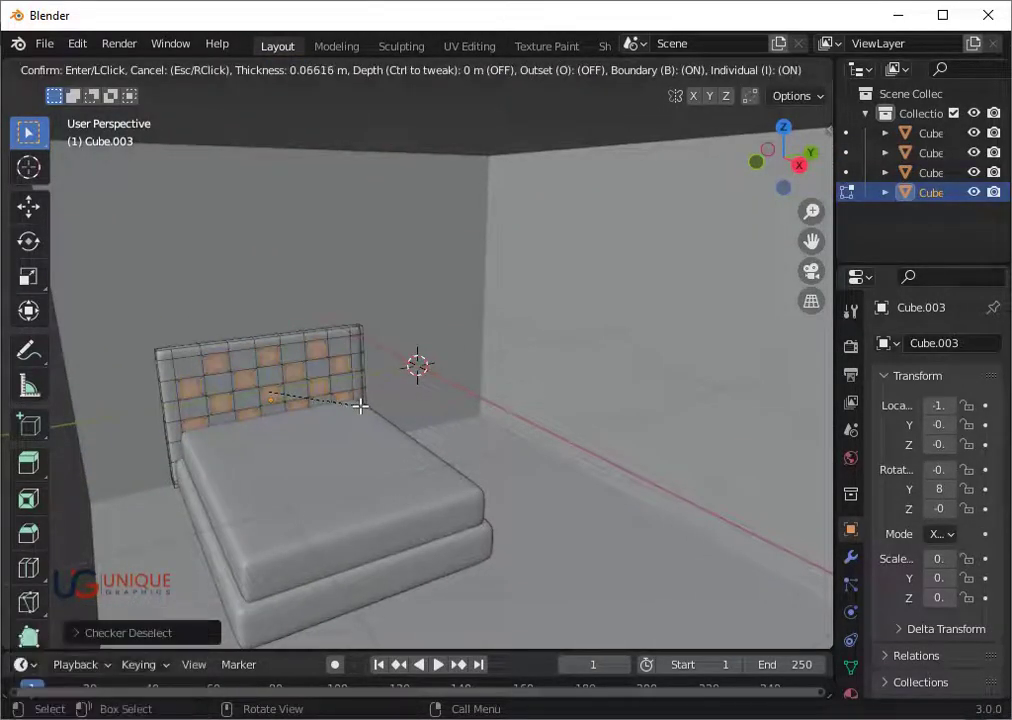
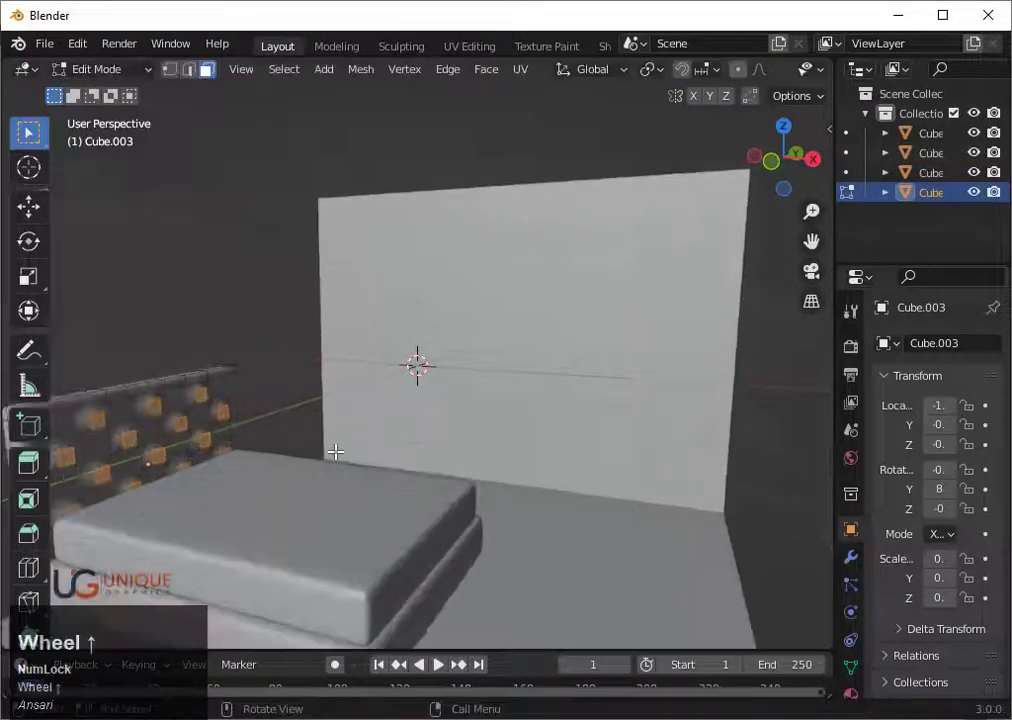
key(i)
click(359, 460)
key(ctrl+z)
scroll(down, 3)
key(Tab)
scroll(up, 3)
drag(391, 479, 334, 440)
scroll(up, 3)
key(ctrl+z)
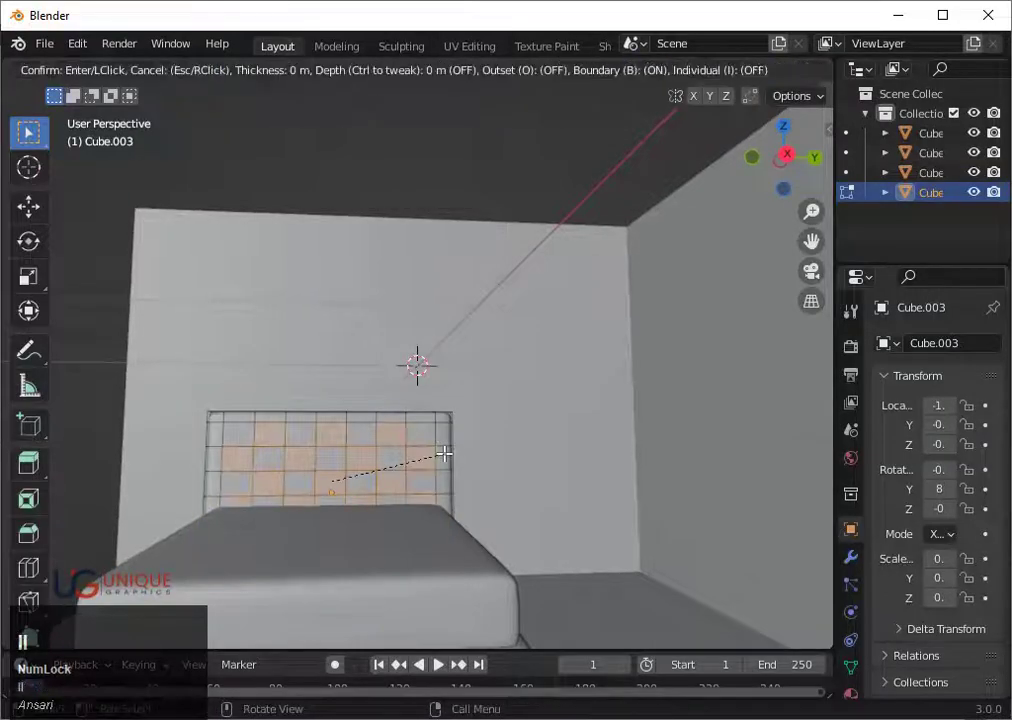
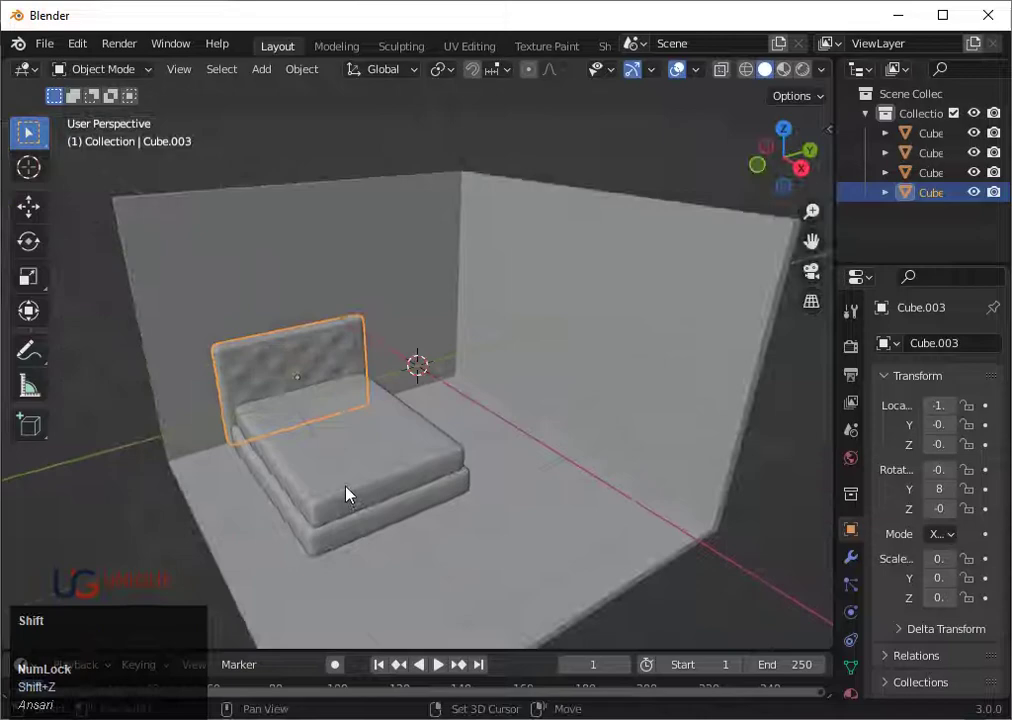
Add a flat plane at the room's center for the blanket.
click(410, 318)
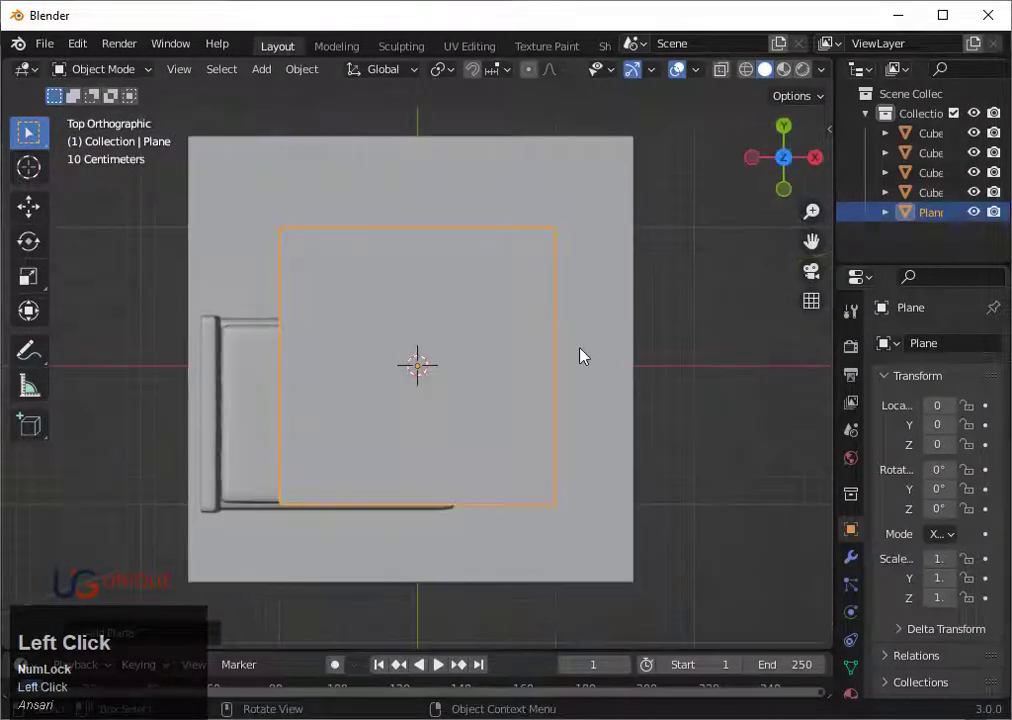
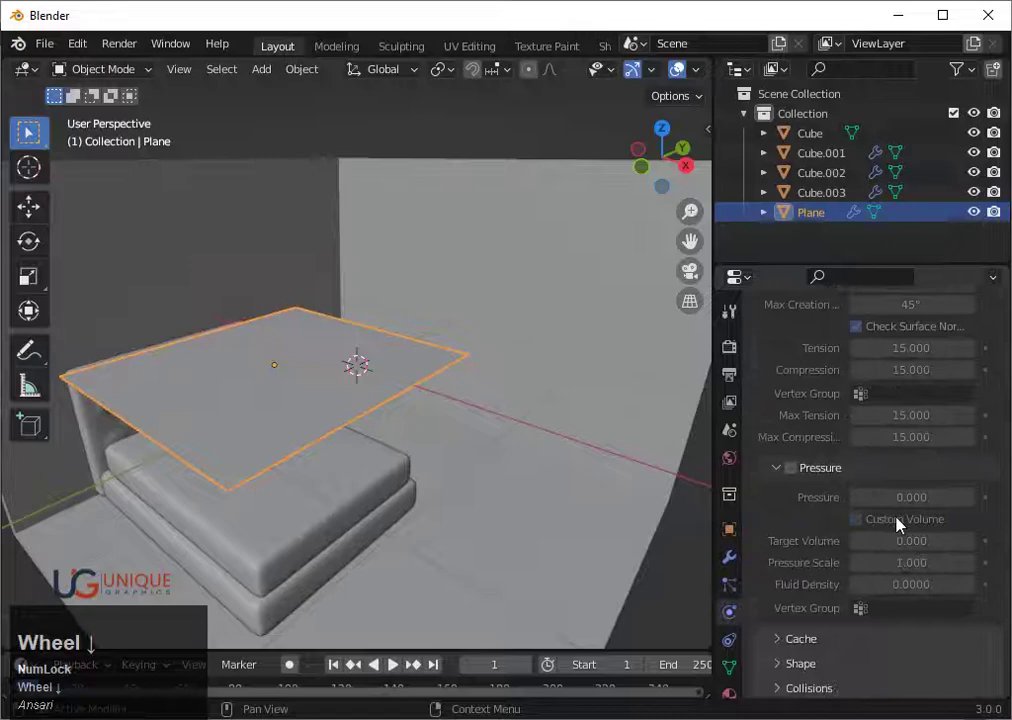
Adjust the plane's physics settings and run a first cloth simulation playback.
click(828, 647)
scroll(down, 3)
click(978, 599)
scroll(down, 3)
click(803, 636)
scroll(down, 3)
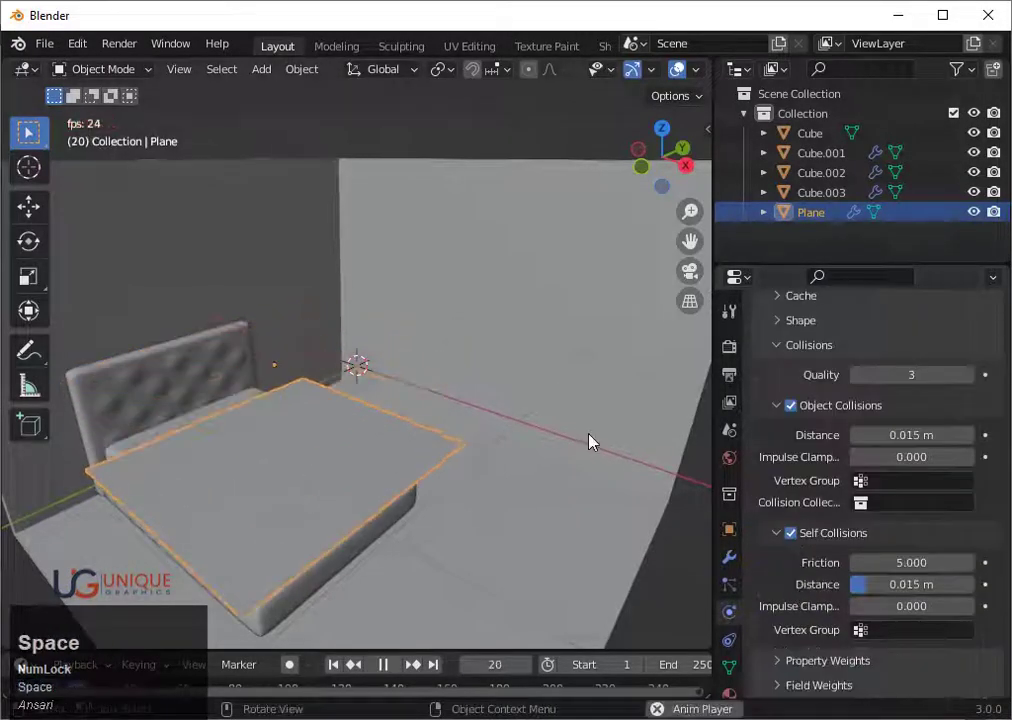
key(space)
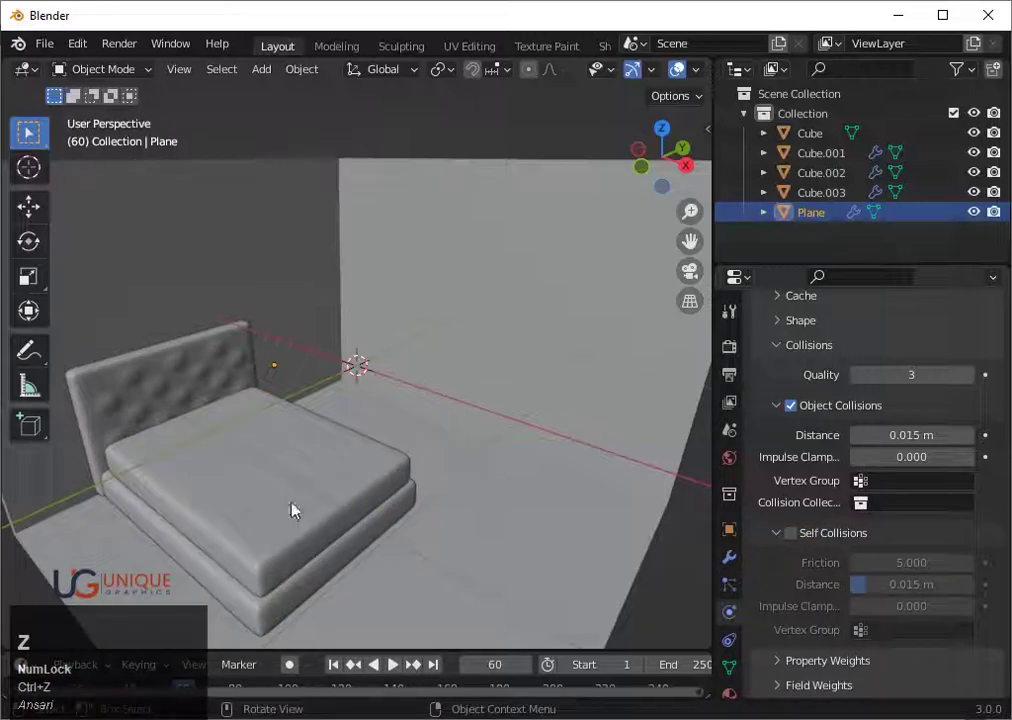
click(343, 664)
scroll(up, 3)
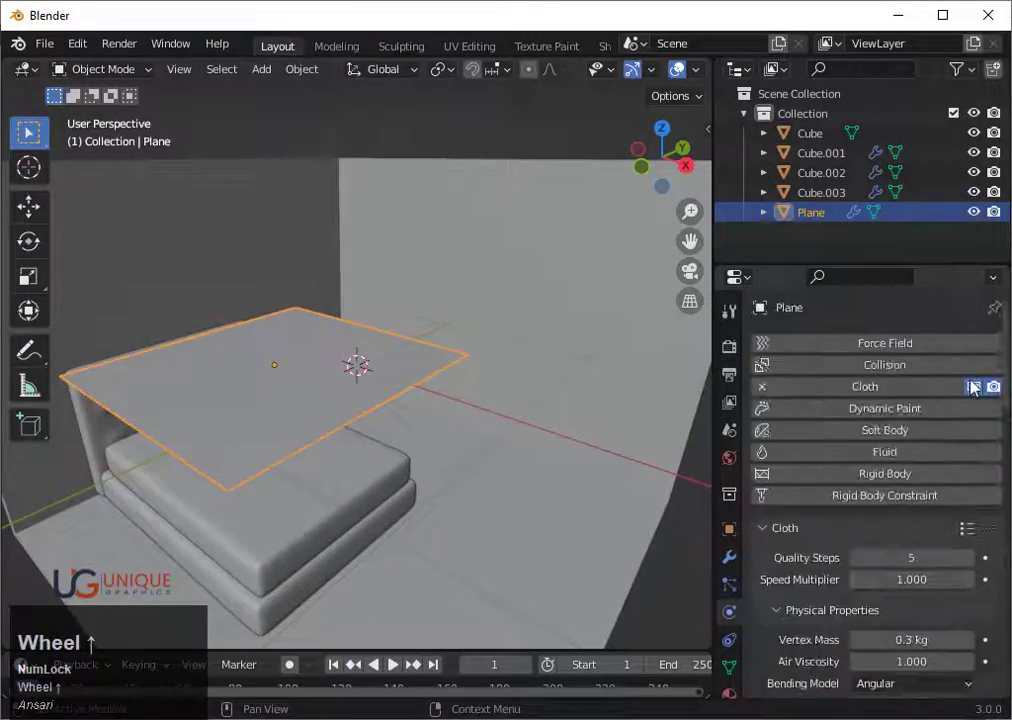
click(978, 538)
key(space)
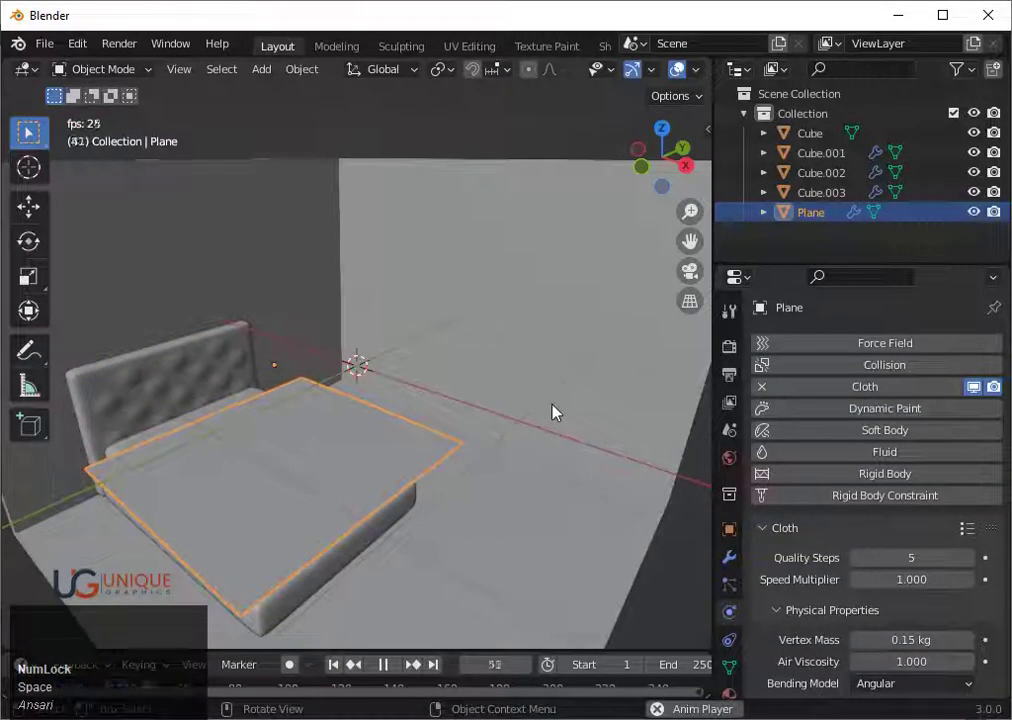
key(space)
Replay the simulation from other angles, stop it and rewind to the first frame.
scroll(down, 3)
middle_click(563, 436)
key(space)
middle_click(414, 494)
click(980, 539)
key(space)
click(352, 661)
key(space)
key(ctrl+z)
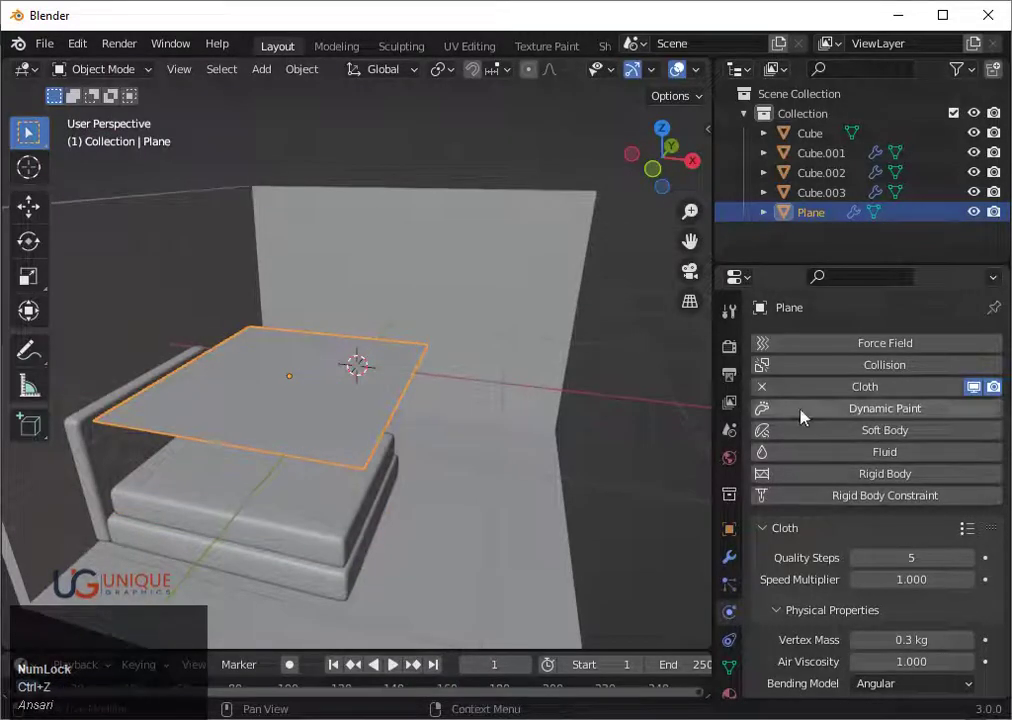
Tweak physics options and test-play the cloth again, undoing between runs.
click(885, 373)
scroll(down, 3)
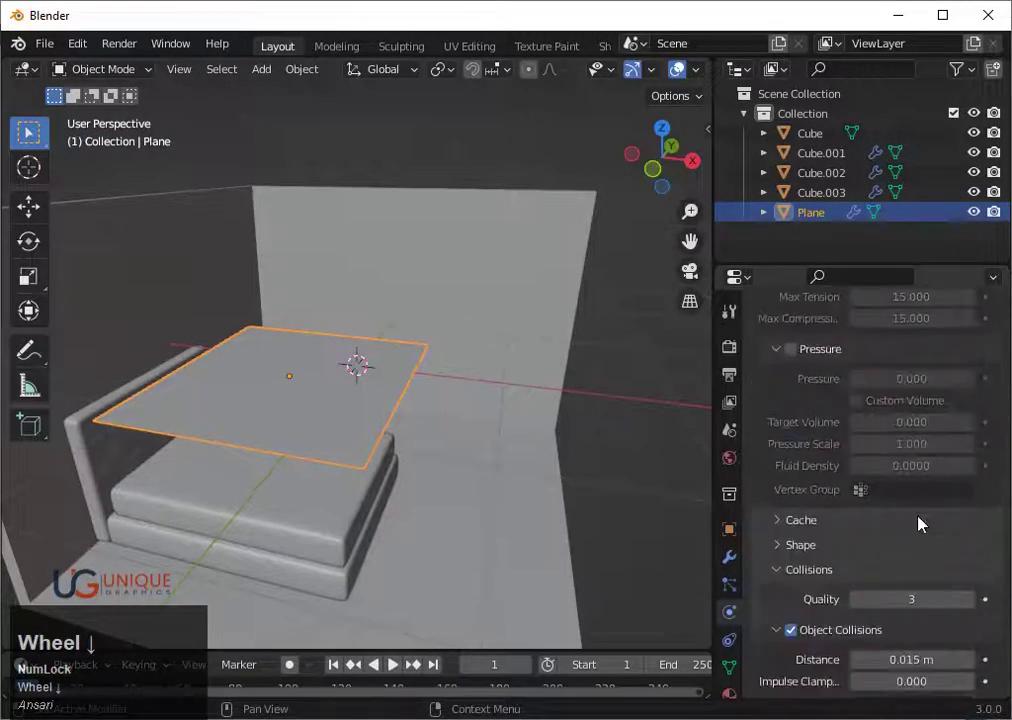
click(970, 563)
scroll(down, 3)
click(797, 567)
key(space)
scroll(down, 3)
drag(509, 397, 527, 347)
key(ctrl+z)
click(331, 668)
scroll(down, 3)
middle_click(507, 514)
key(space)
click(342, 675)
middle_click(444, 477)
scroll(up, 3)
Check the plane's modifier stack and remove Cloth, leaving Collision enabled.
click(729, 558)
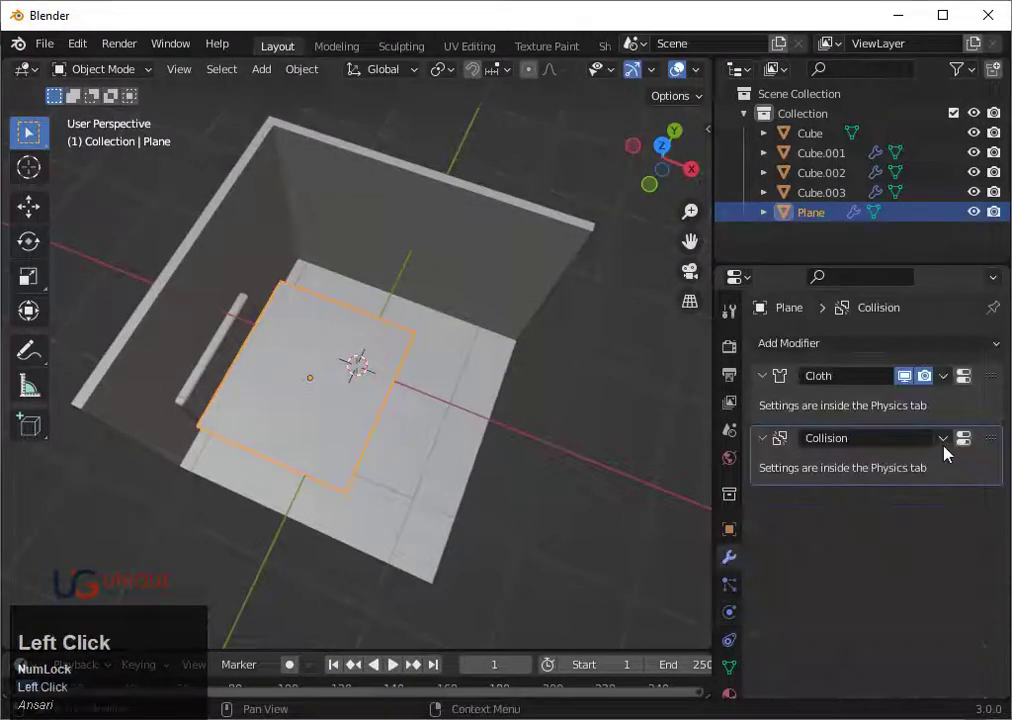
click(764, 377)
scroll(down, 3)
middle_click(523, 465)
click(733, 622)
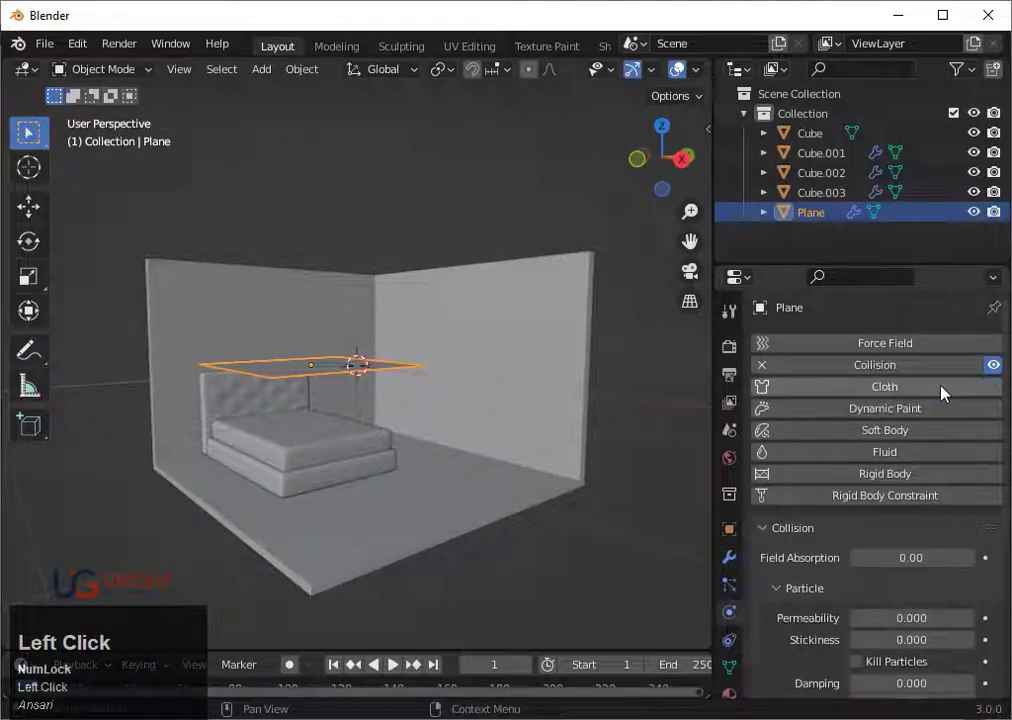
Re-enable Cloth with a lighter fabric preset and Self Collisions, and play the simulation.
click(942, 394)
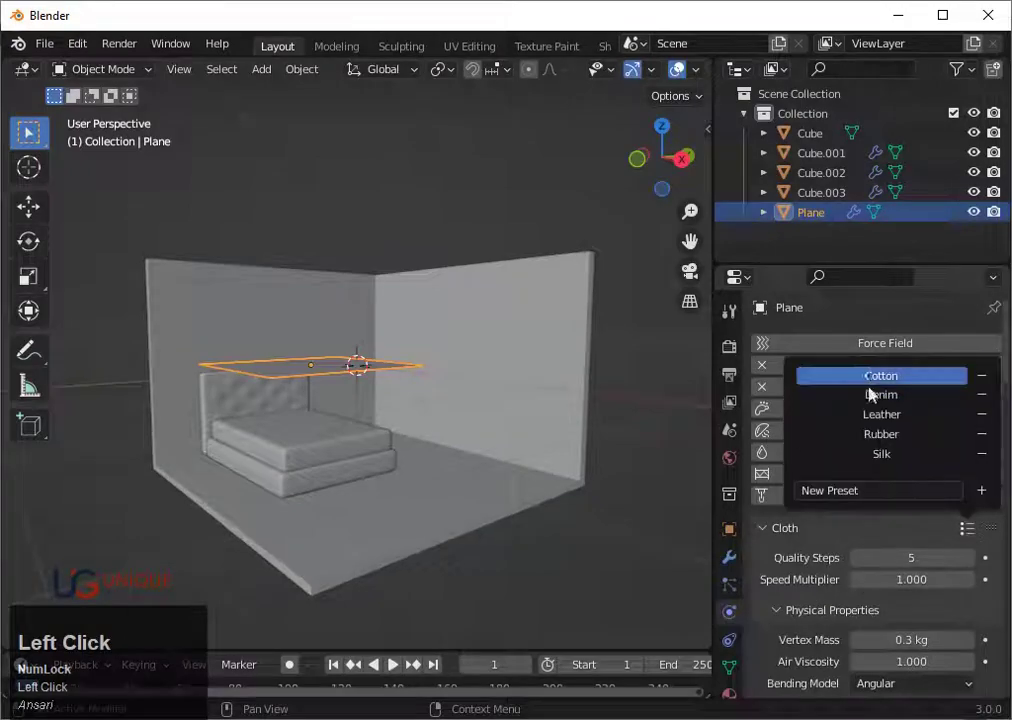
scroll(down, 3)
click(811, 658)
scroll(down, 3)
click(801, 529)
scroll(down, 3)
click(798, 446)
key(space)
click(804, 444)
Remove Collision from the blanket, simulate the drape and set Collisions Quality to 4.
scroll(up, 3)
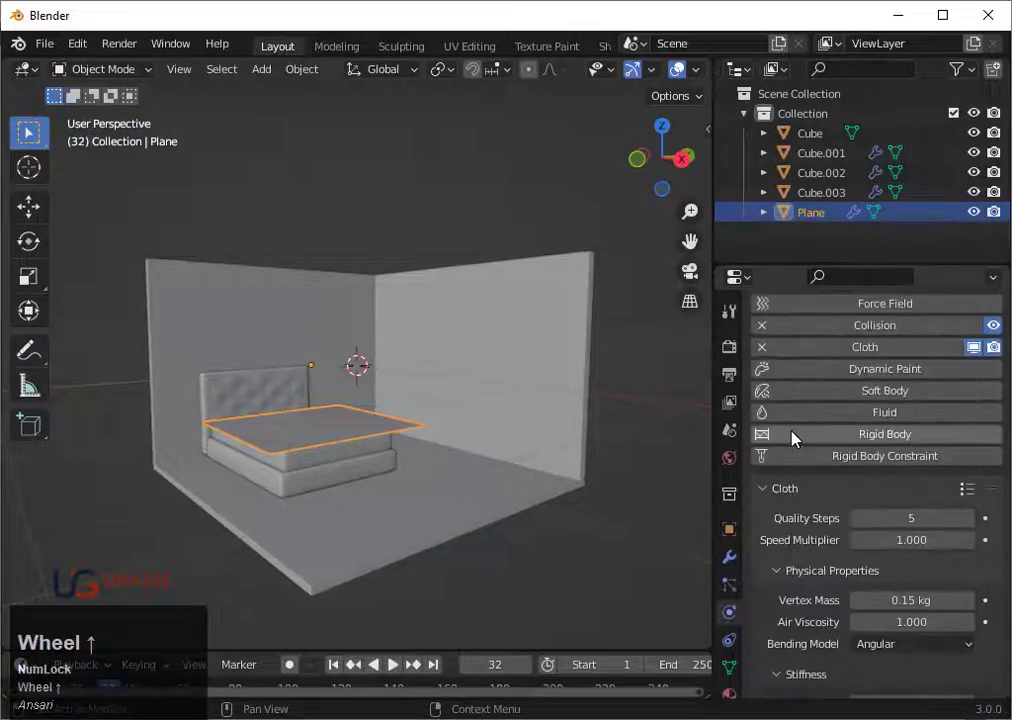
click(763, 333)
key(space)
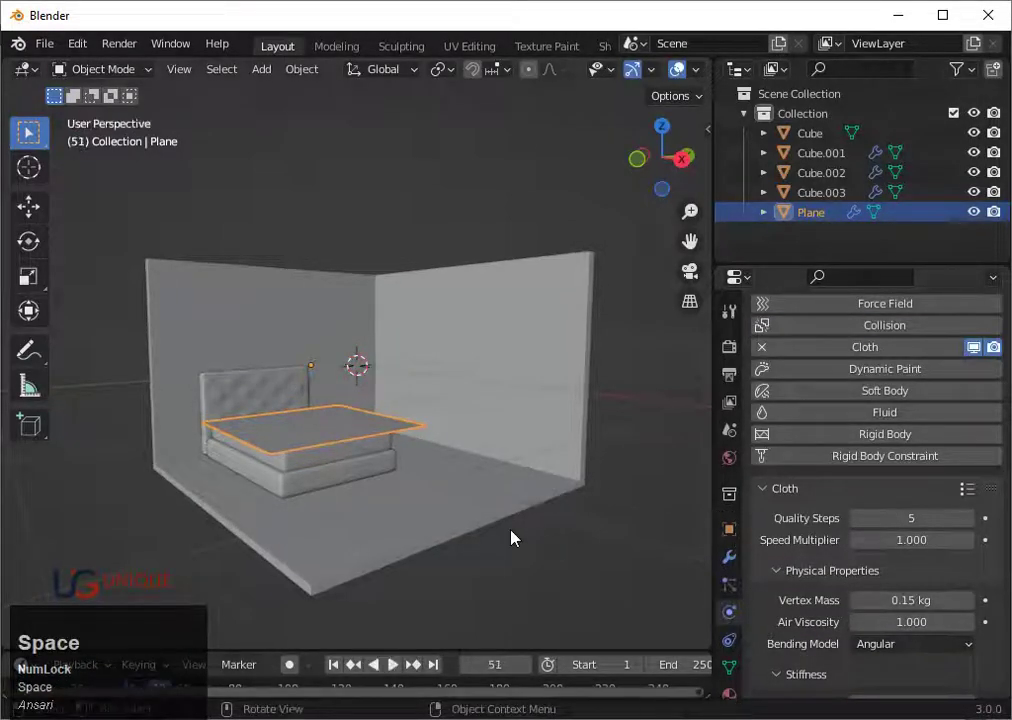
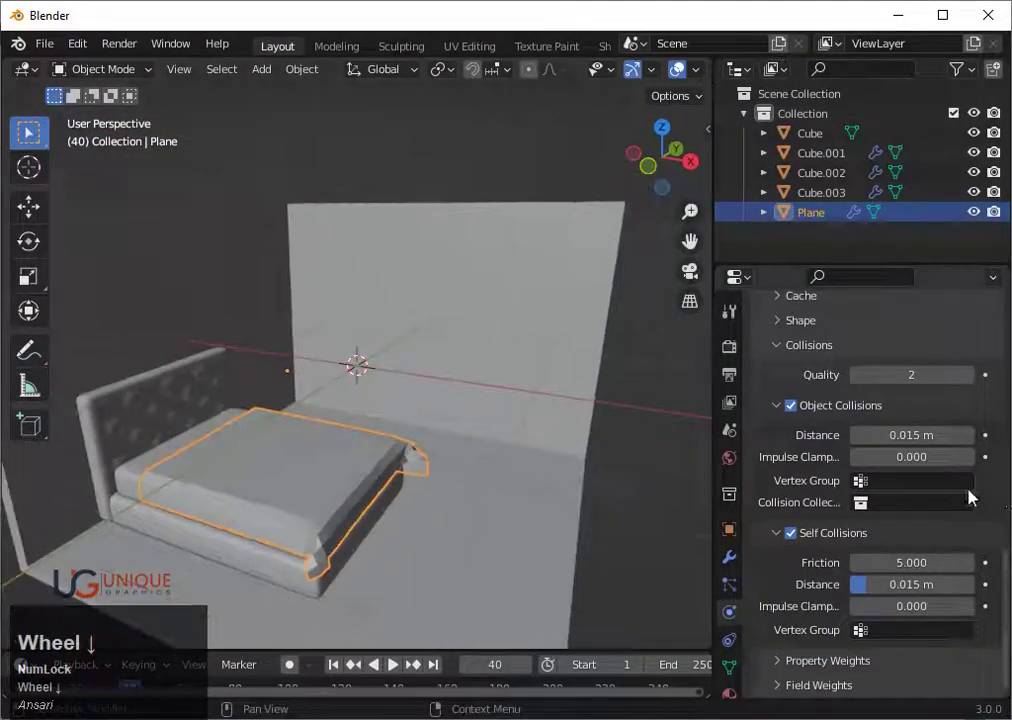
click(975, 426)
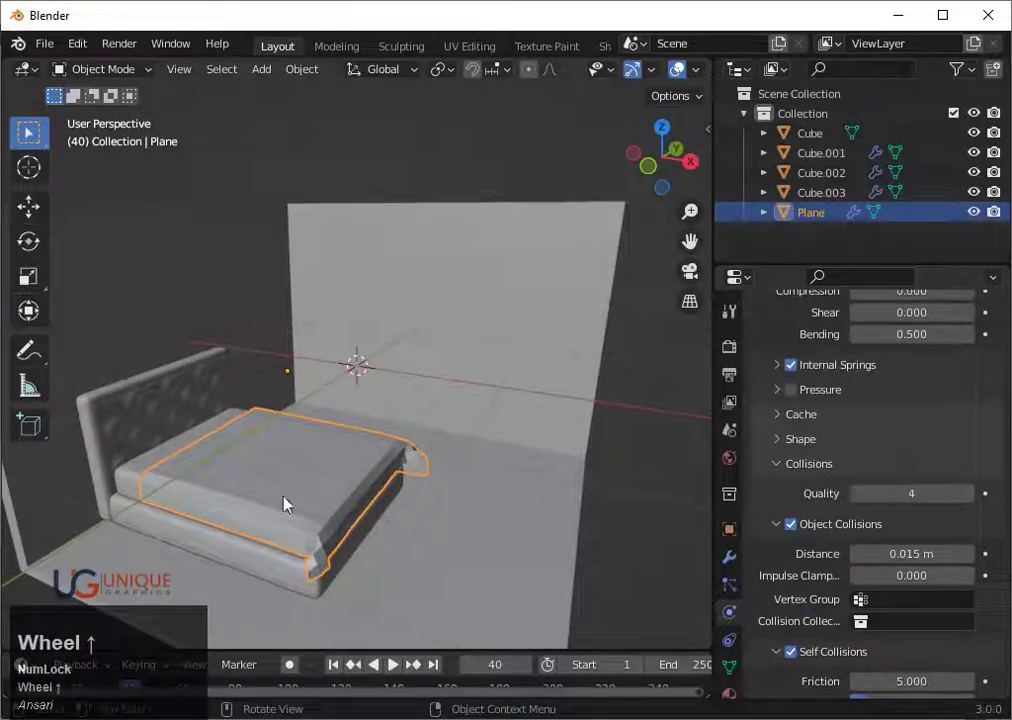
Rewind to frame 1 and scale the blanket plane, checking it from several angles.
click(338, 665)
key(s)
click(481, 414)
middle_click(486, 429)
key(space)
key(space)
drag(425, 446, 661, 142)
click(661, 142)
key(shift+z)
Reposition the blanket above the bed and add a Vortex force field at the 3D cursor.
key(g)
click(423, 550)
middle_click(466, 549)
scroll(down, 3)
key(shift+z)
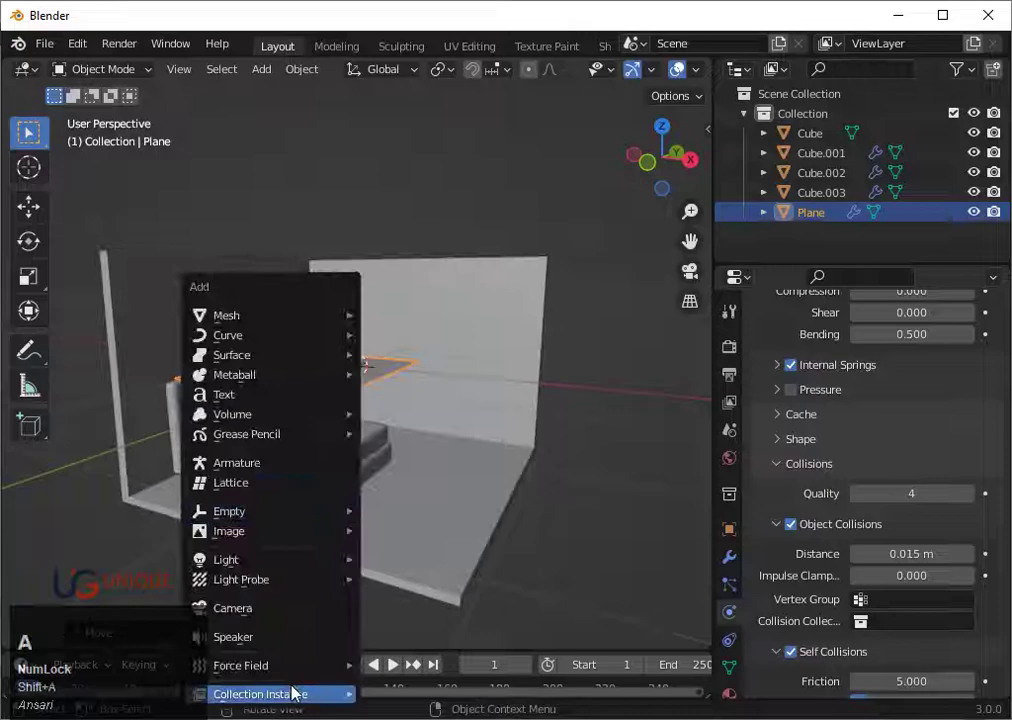
click(433, 456)
Run the cloth simulation to frame 40 and give the draped blanket plane smooth shading.
key(g)
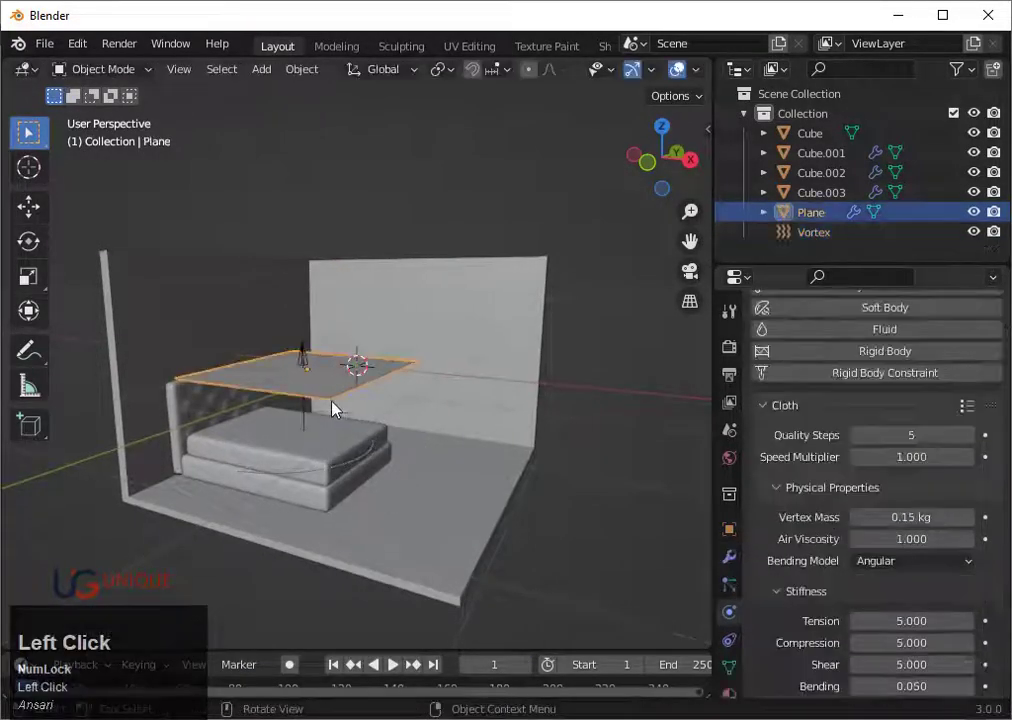
key(space)
key(space)
middle_click(370, 449)
scroll(up, 3)
right_click(326, 477)
click(463, 492)
scroll(down, 3)
right_click(324, 508)
click(405, 492)
right_click(343, 489)
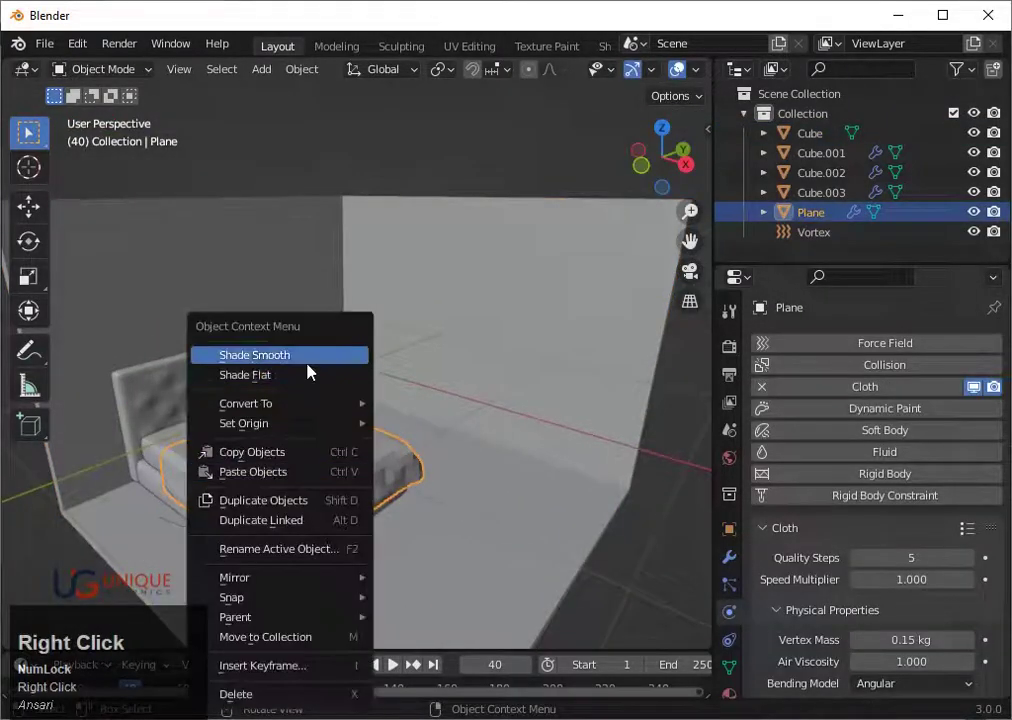
click(338, 361)
Select the Vortex empty and delete it from the scene.
scroll(up, 3)
middle_click(364, 468)
key(ctrl+r)
key(ctrl+3)
click(286, 338)
key(x)
click(284, 344)
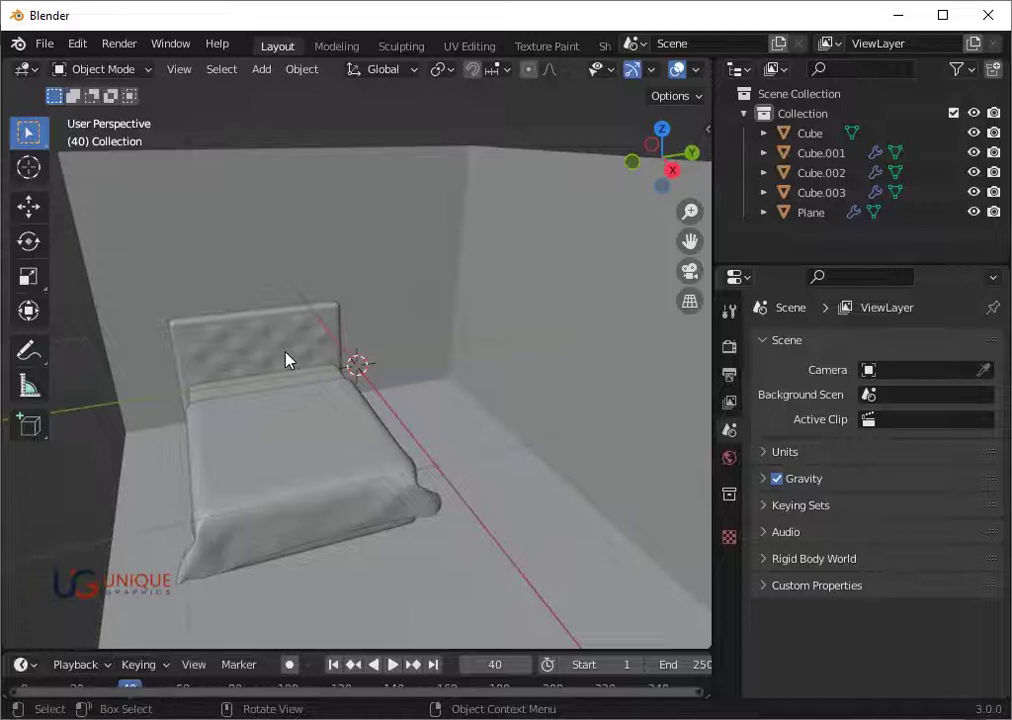
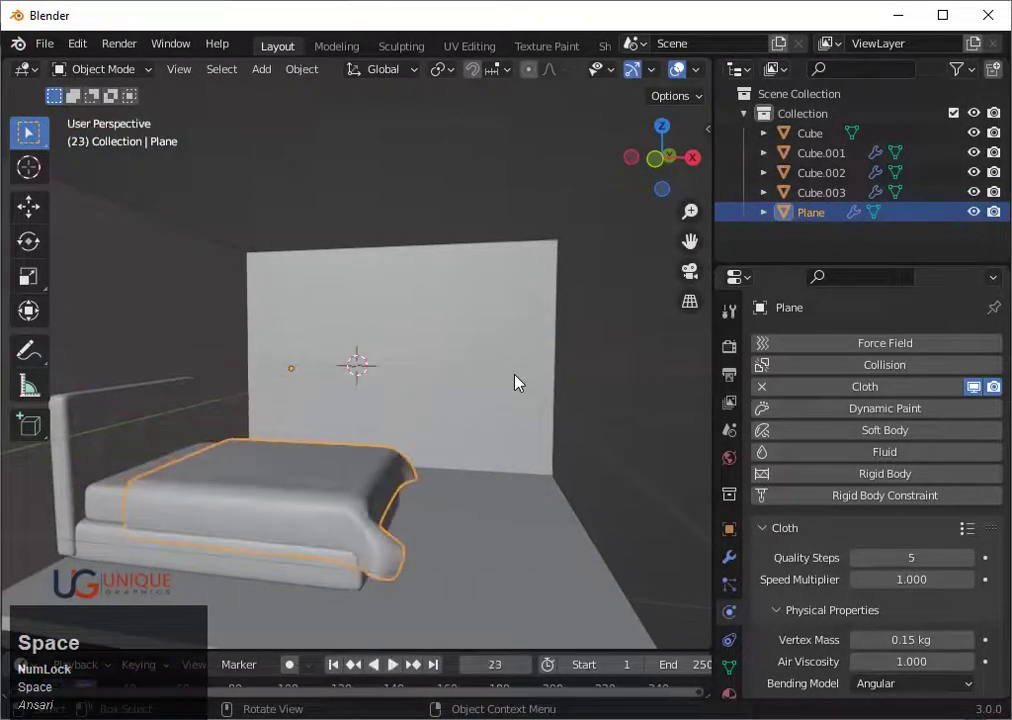
Inspect the drape from around the bed and rewind the simulation to the first frame.
middle_click(522, 381)
scroll(up, 3)
middle_click(405, 488)
scroll(down, 3)
middle_click(447, 471)
key(space)
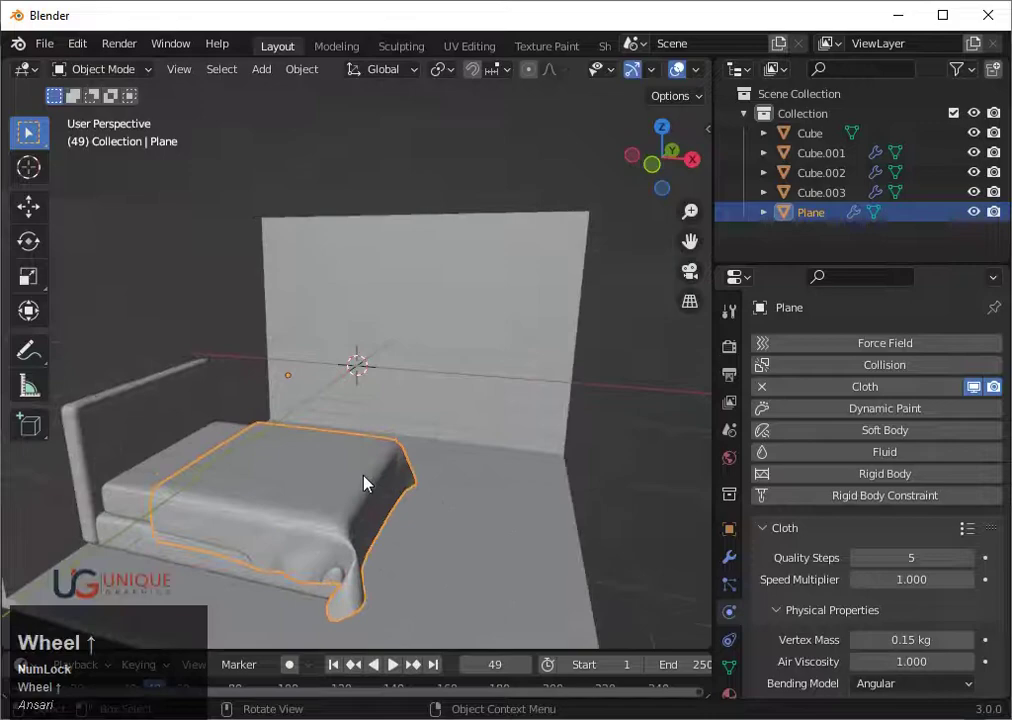
key(ctrl+Num_Lock)
scroll(up, 3)
key(ctrl+z)
Copy the mattress's Subdivision modifier onto the blanket plane and play the simulation to frame 54.
click(324, 579)
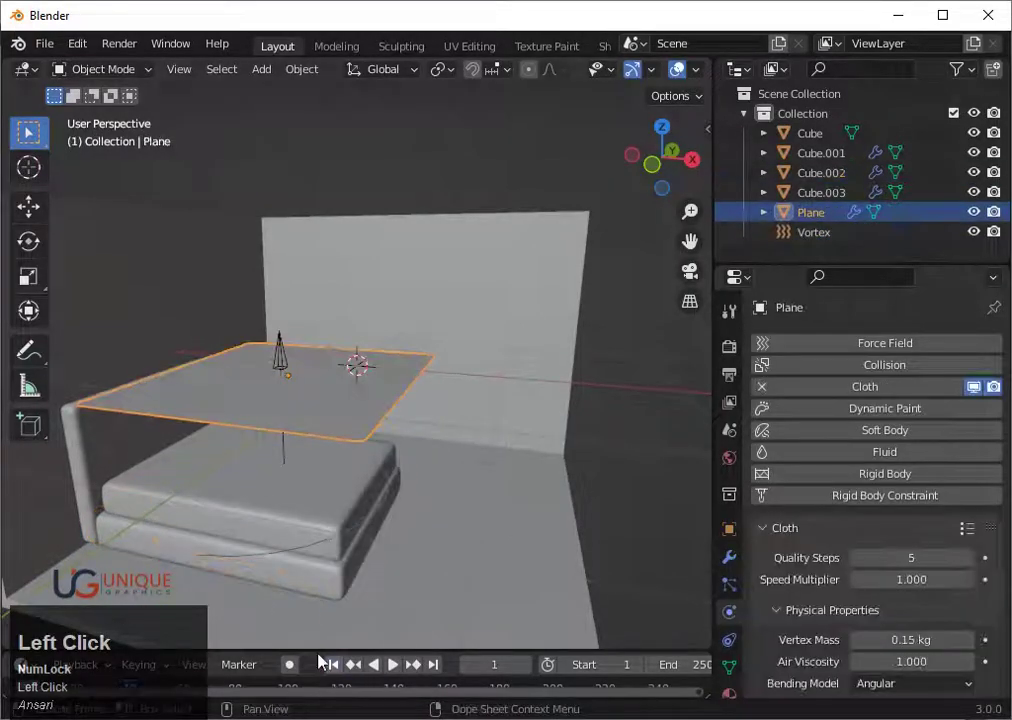
click(296, 542)
click(737, 613)
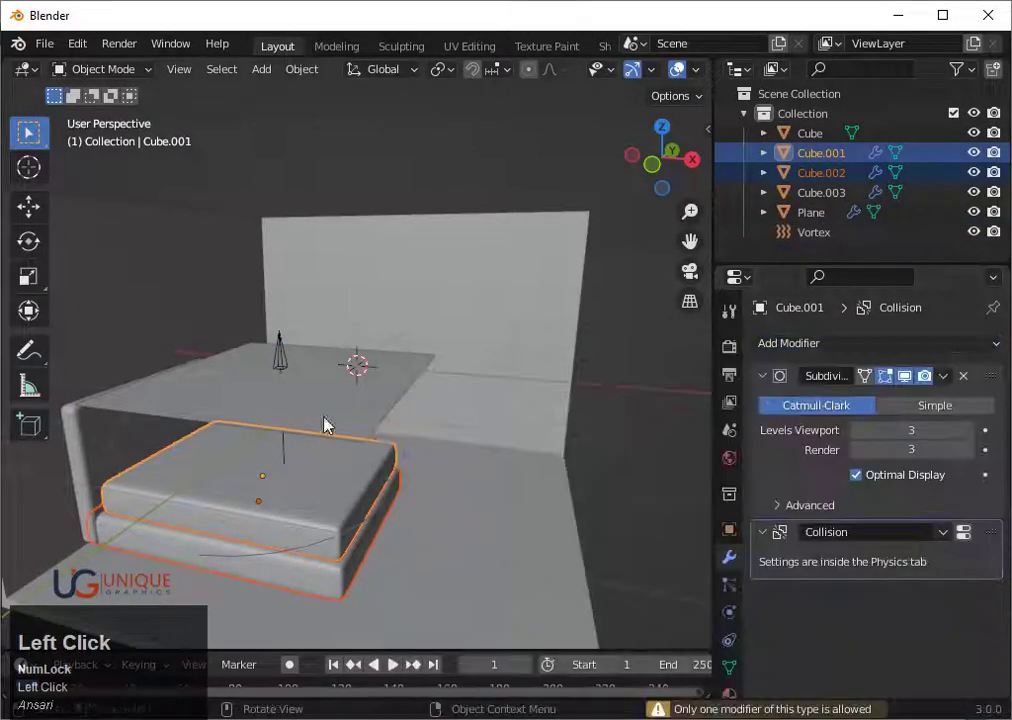
key(space)
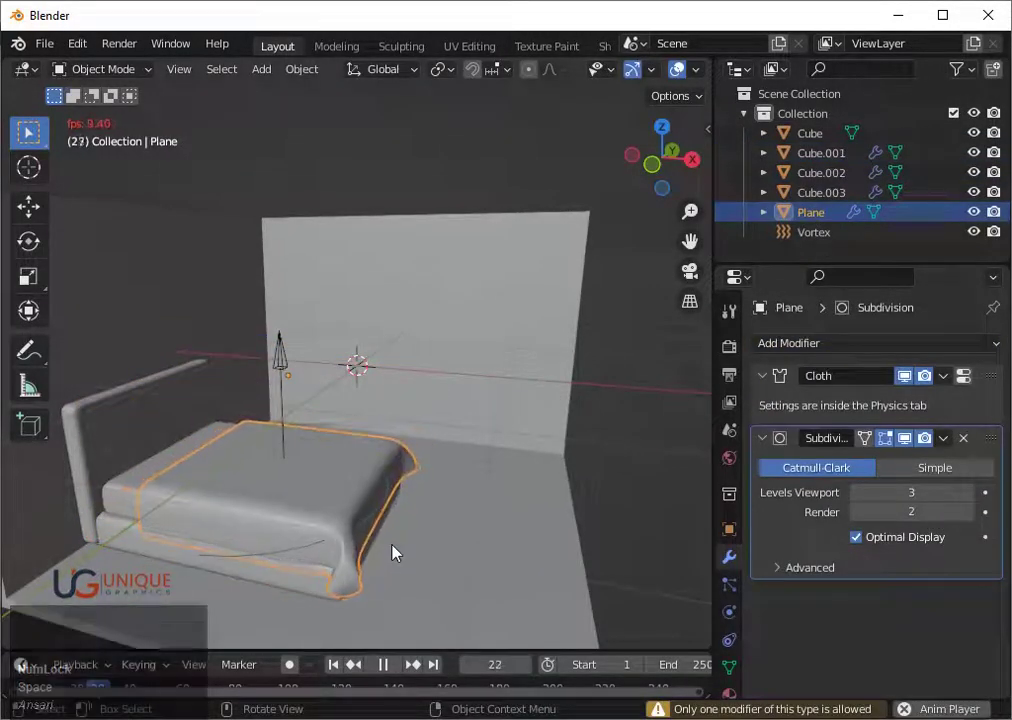
key(space)
middle_click(411, 523)
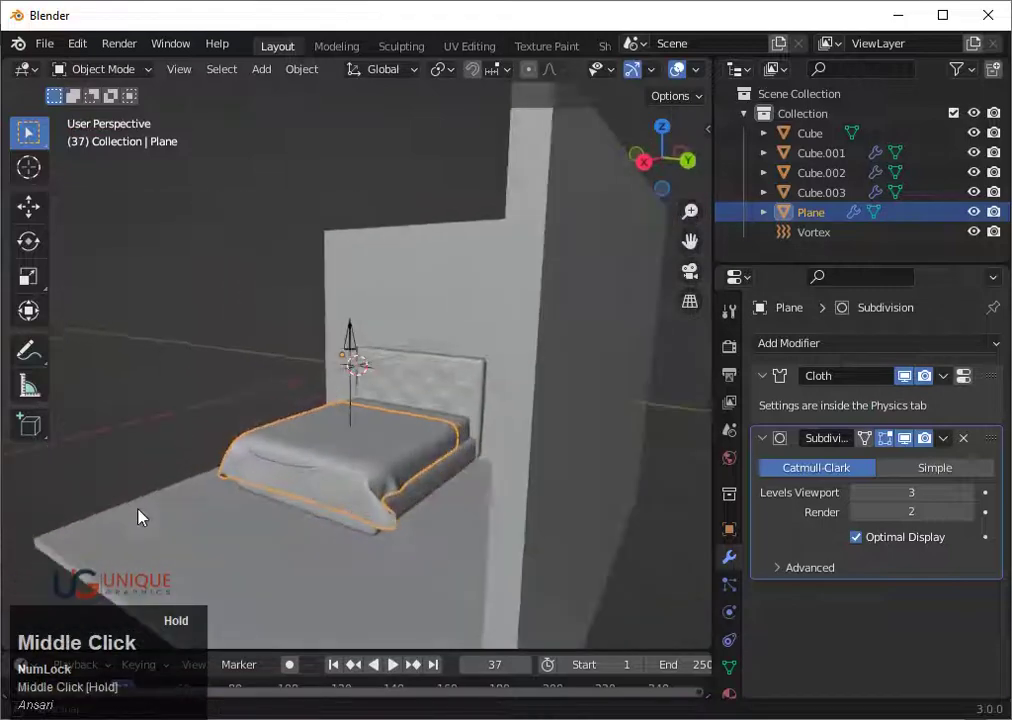
key(space)
middle_click(400, 505)
scroll(down, 3)
middle_click(387, 526)
Delete a leftover object, then apply the Cloth modifier so the blanket's draped shape is permanent.
click(282, 340)
key(x)
click(303, 385)
scroll(down, 3)
middle_click(421, 422)
scroll(down, 3)
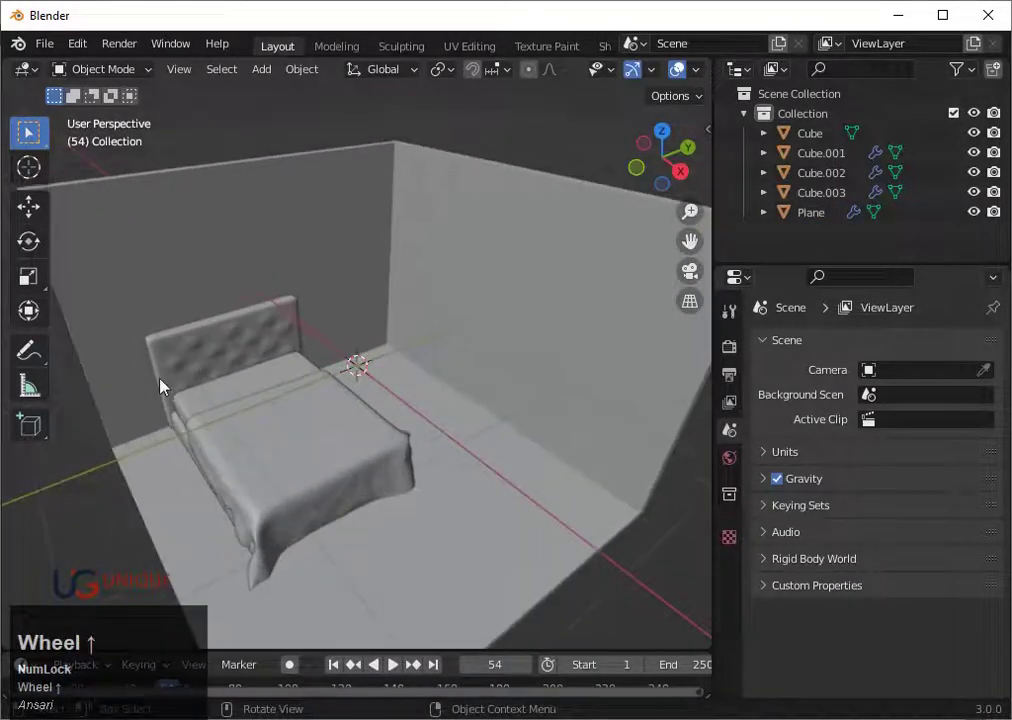
click(375, 460)
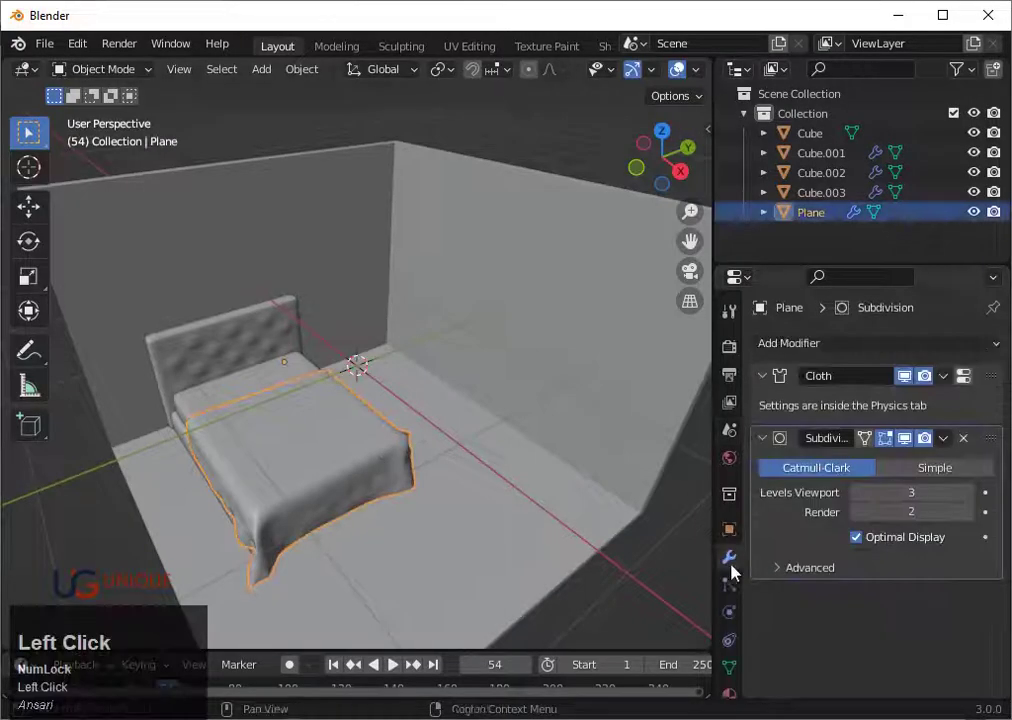
click(950, 387)
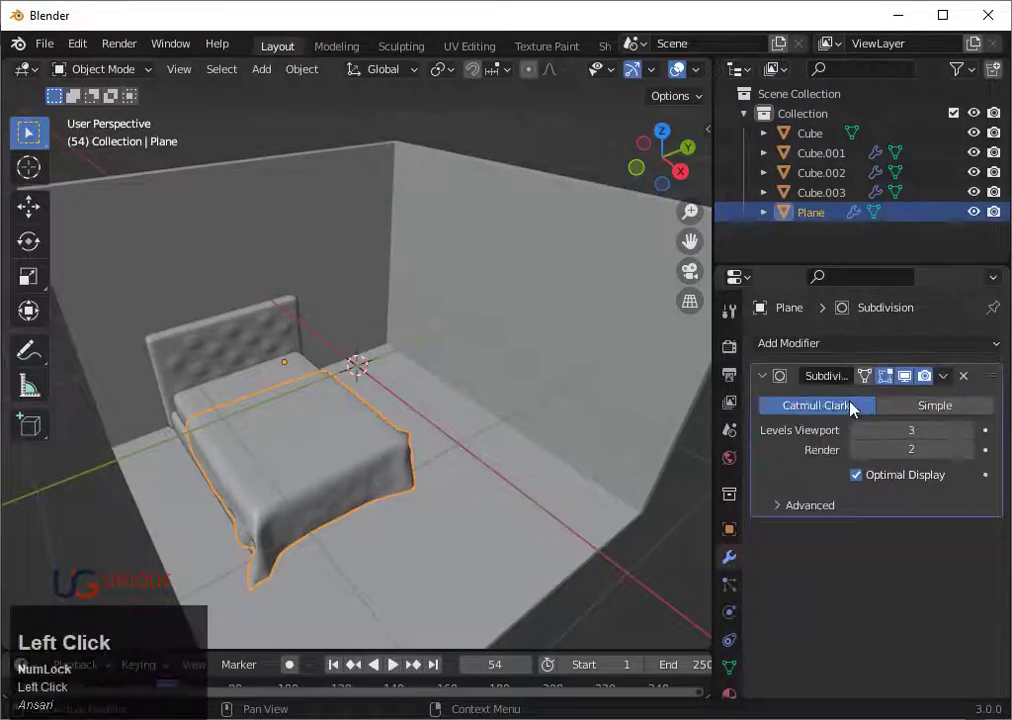
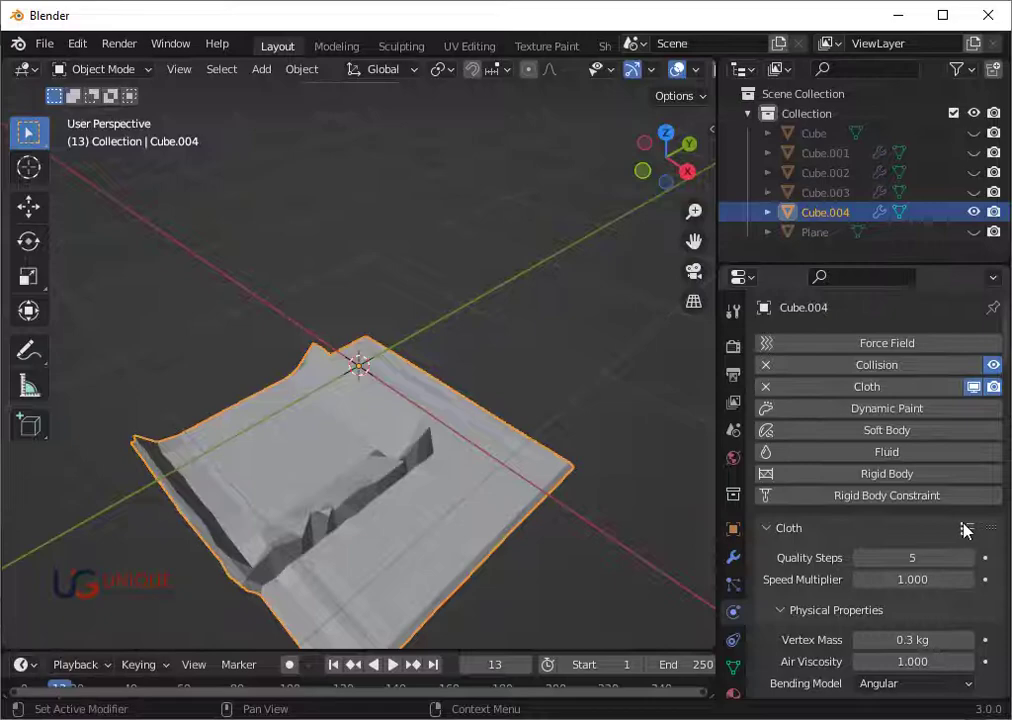
Enable Cloth physics on the slab Cube.004 with a vertex mass of 0.3 kg.
click(970, 531)
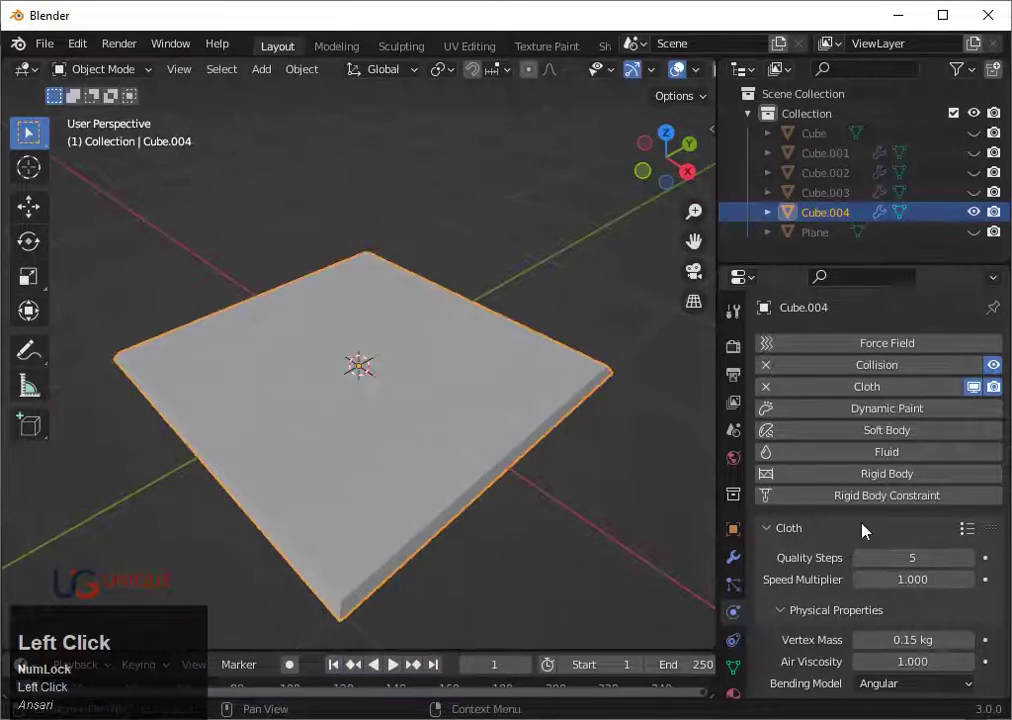
scroll(down, 3)
click(795, 626)
scroll(down, 3)
click(803, 635)
key(3)
key(Return)
scroll(down, 3)
click(787, 603)
Set the cloth's gravity field weight to zero and play the simulation, then rewind.
scroll(down, 3)
click(806, 491)
scroll(down, 3)
click(998, 392)
key(space)
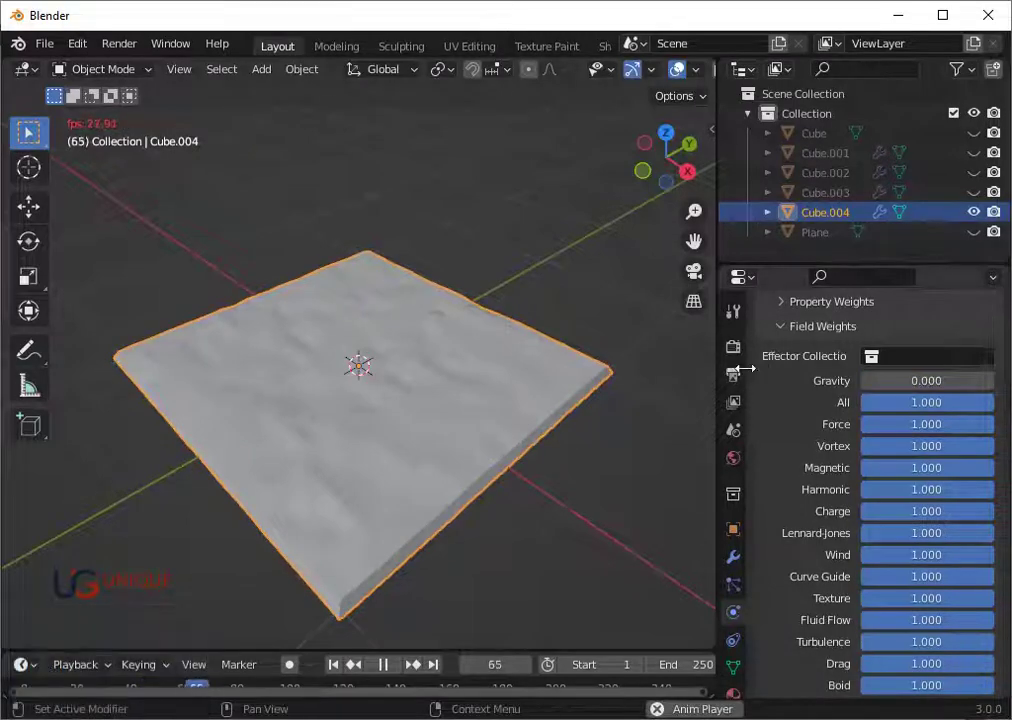
key(space)
click(335, 665)
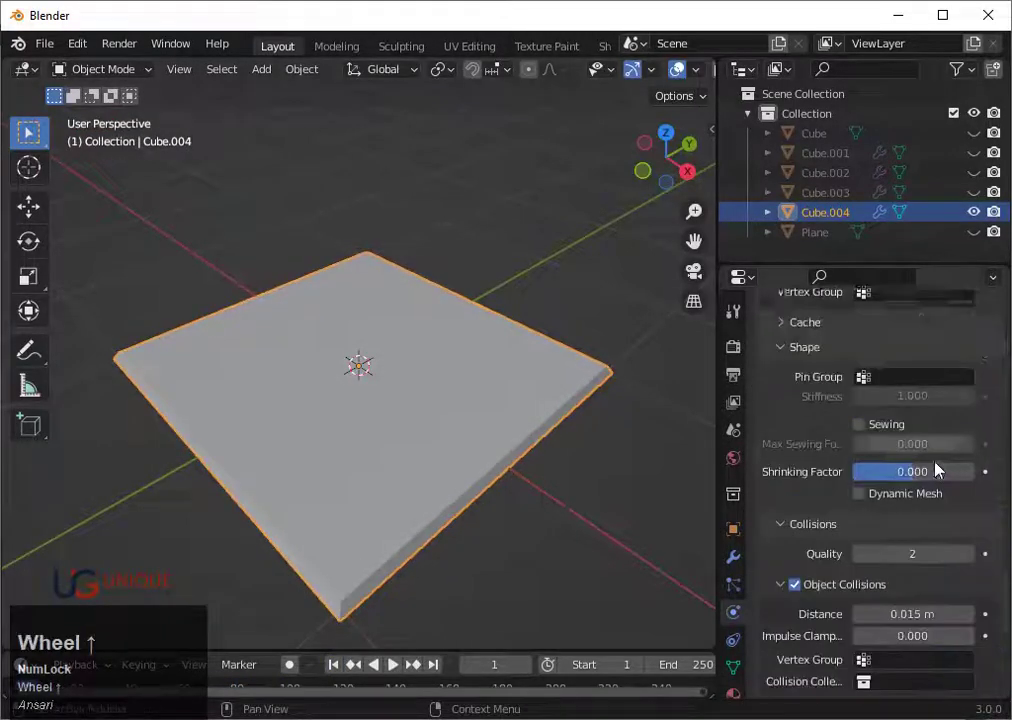
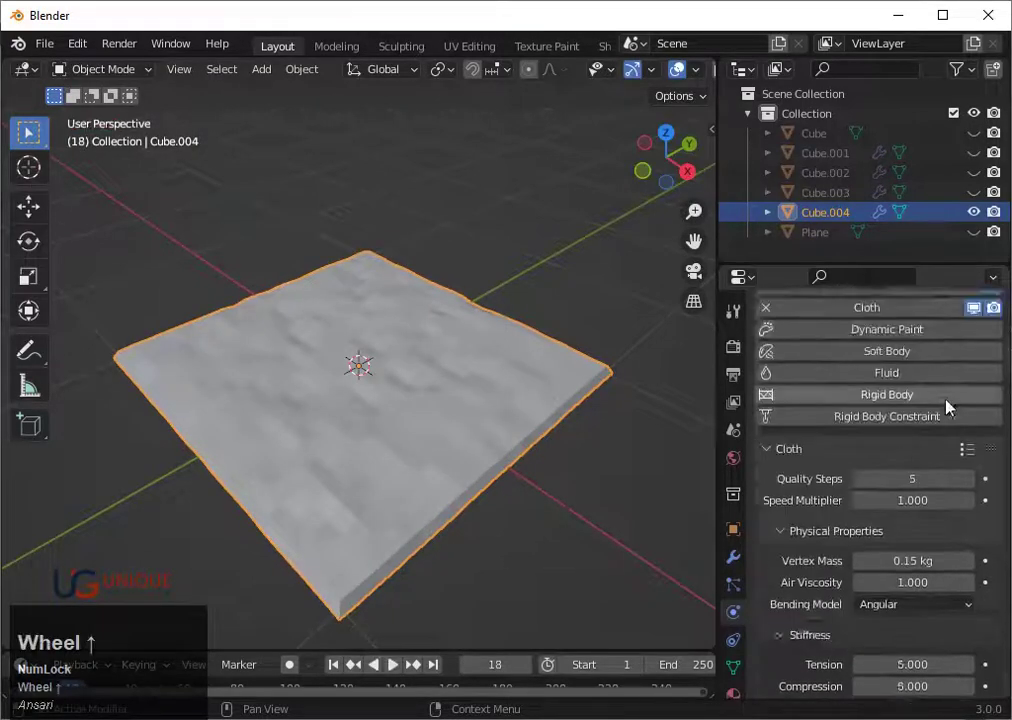
Adjust cloth settings and replay the simulation several times, watching the slab crumple to frame 51.
click(978, 544)
key(space)
click(772, 374)
scroll(down, 3)
middle_click(642, 432)
click(343, 674)
key(space)
click(771, 394)
key(space)
click(886, 388)
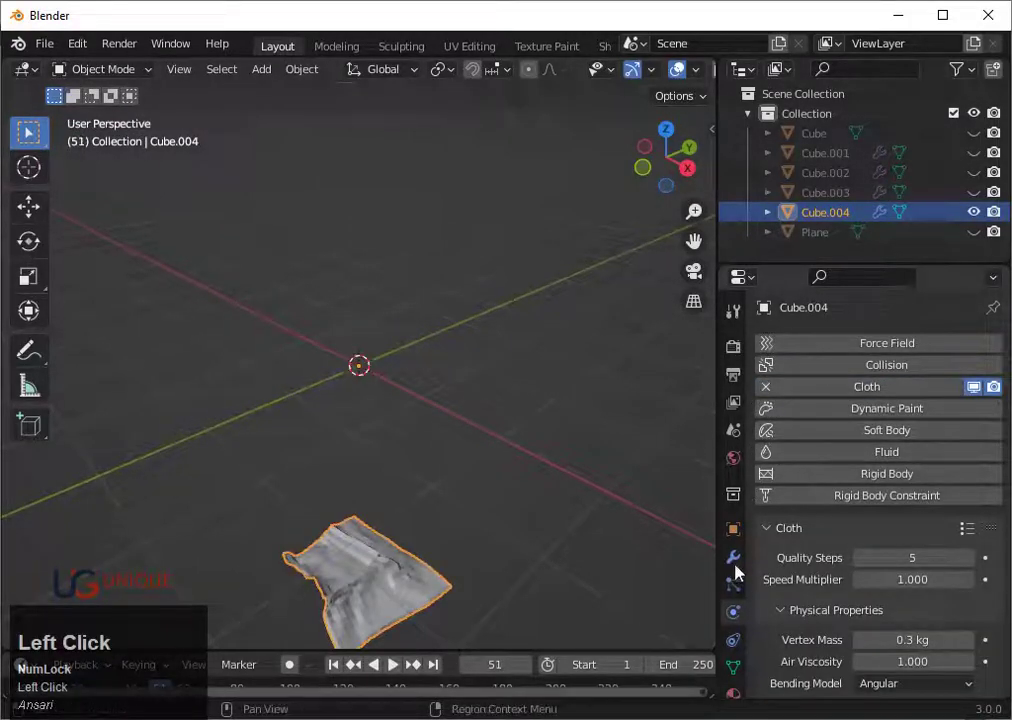
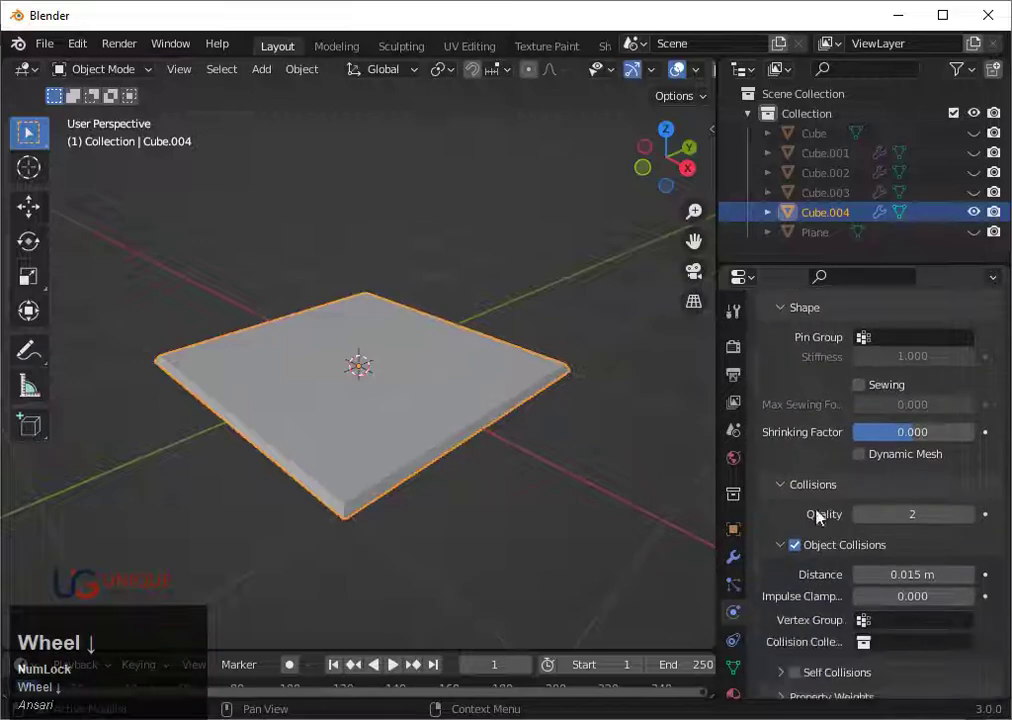
Set collision Quality to 4, enable Self Collisions and zero the gravity weight so the slab puffs into a pillow.
click(975, 522)
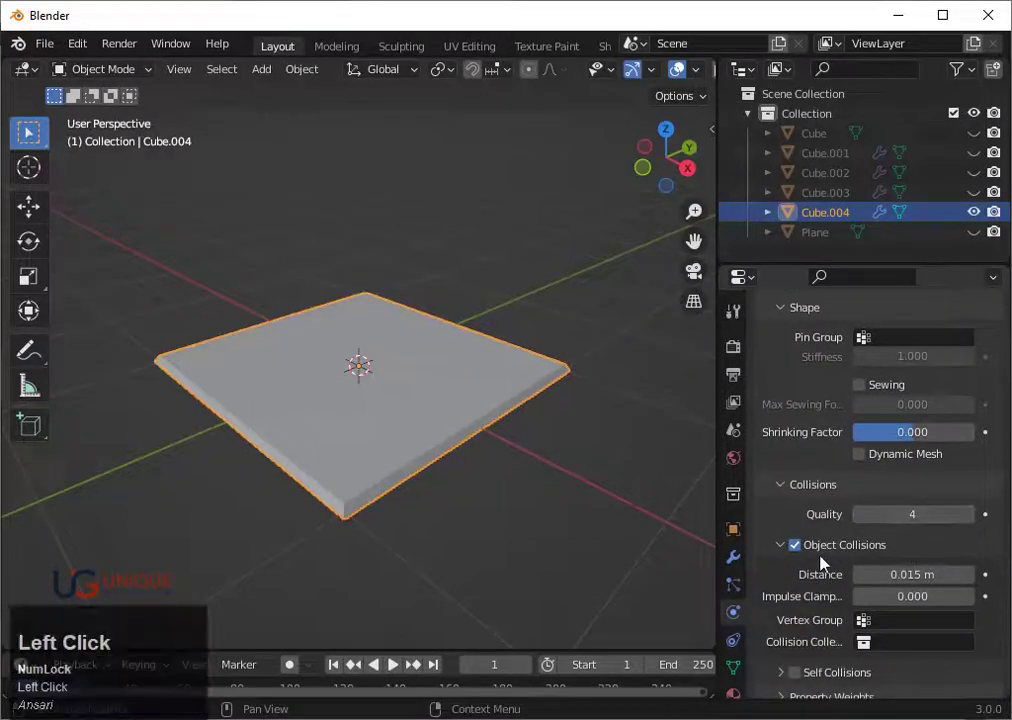
scroll(down, 3)
click(794, 642)
scroll(down, 3)
scroll(down, 3)
click(981, 627)
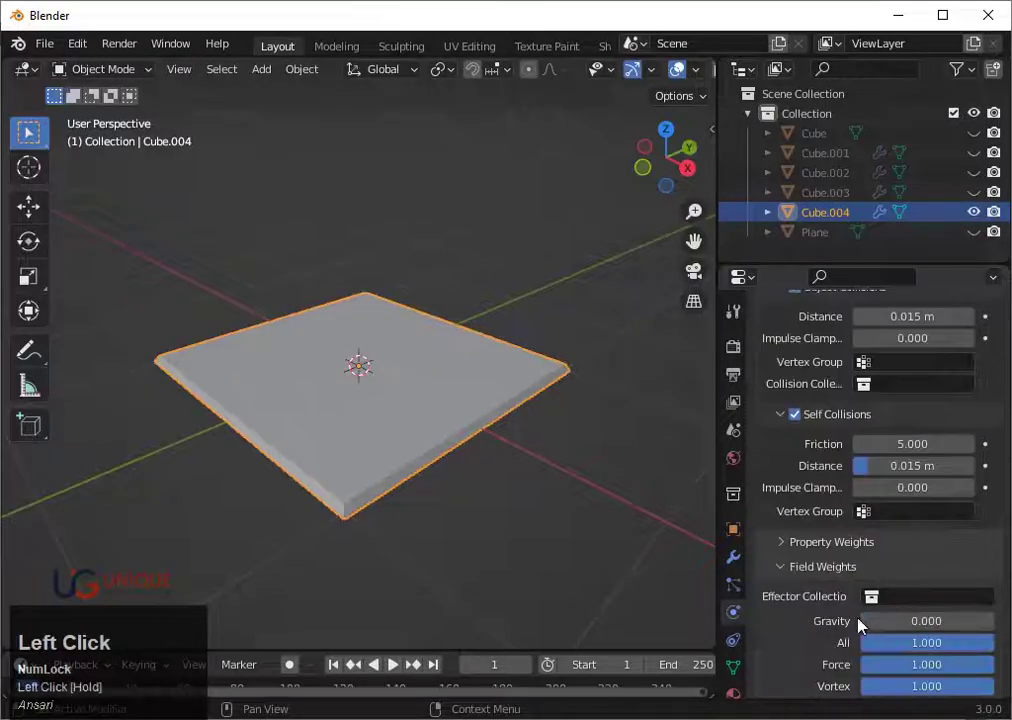
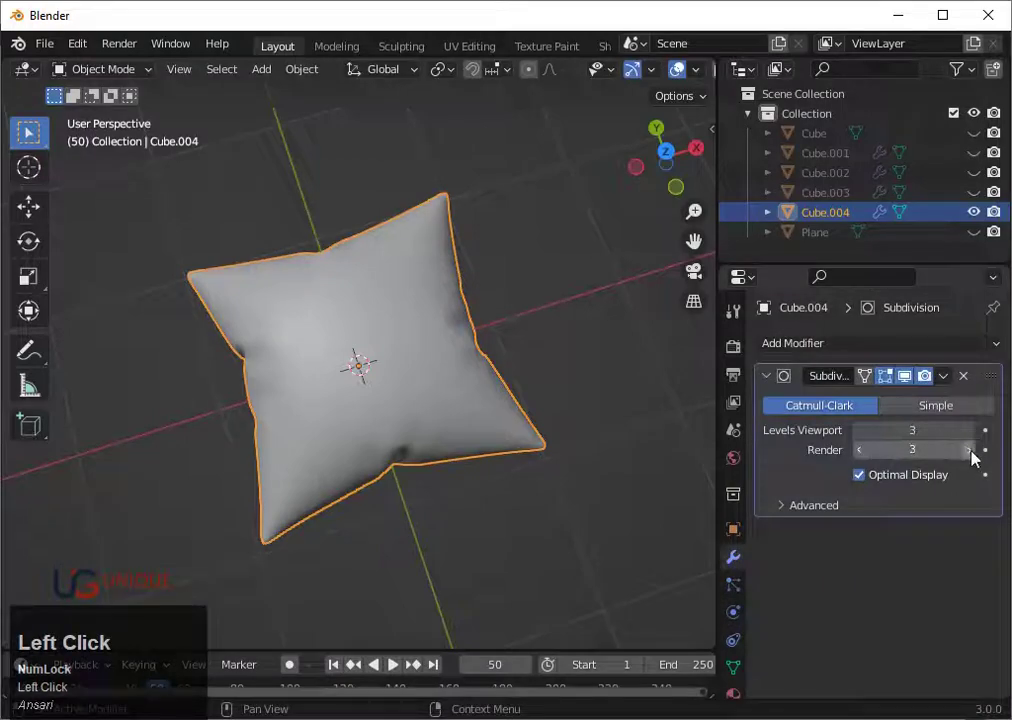
scroll(down, 3)
middle_click(604, 464)
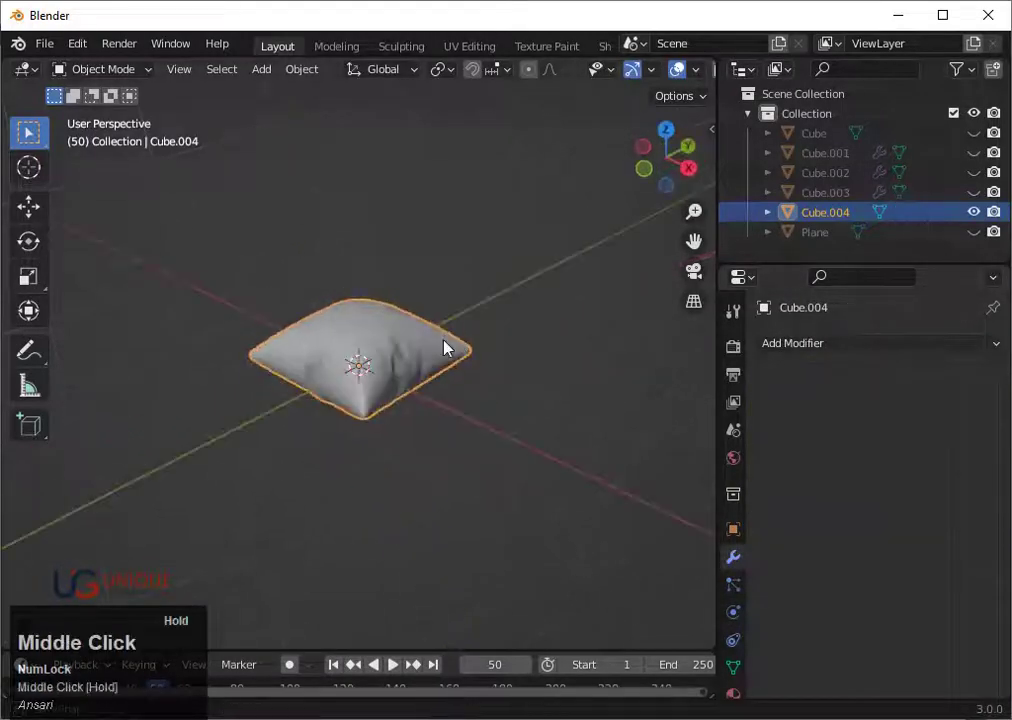
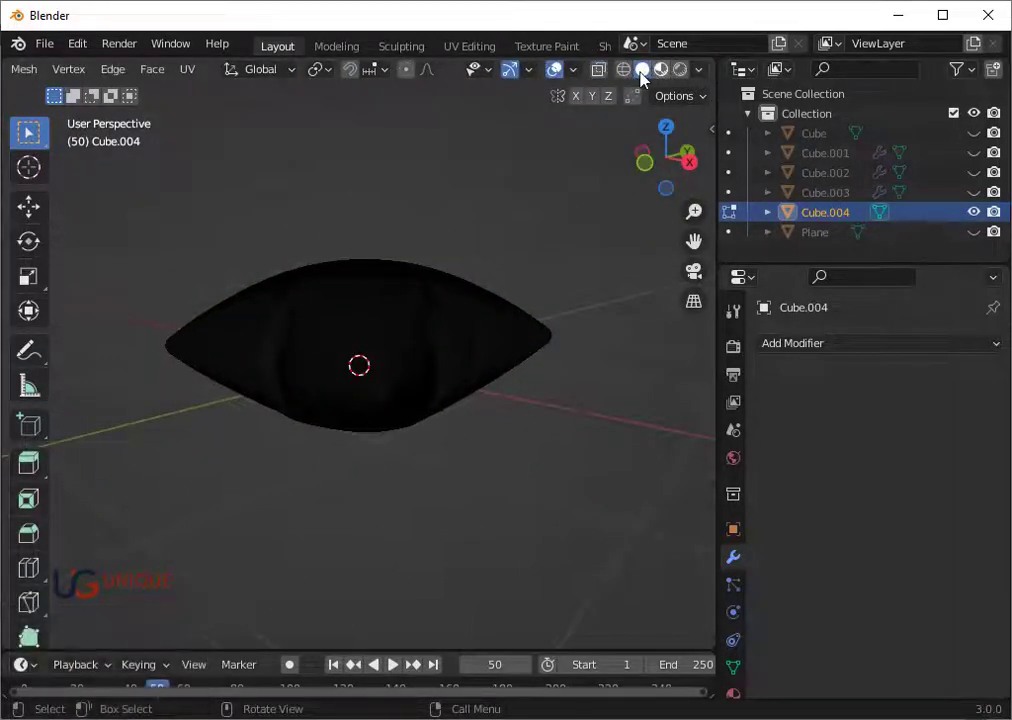
Check the pillow's black shading through the viewport shading pie menu.
click(642, 80)
scroll(up, 3)
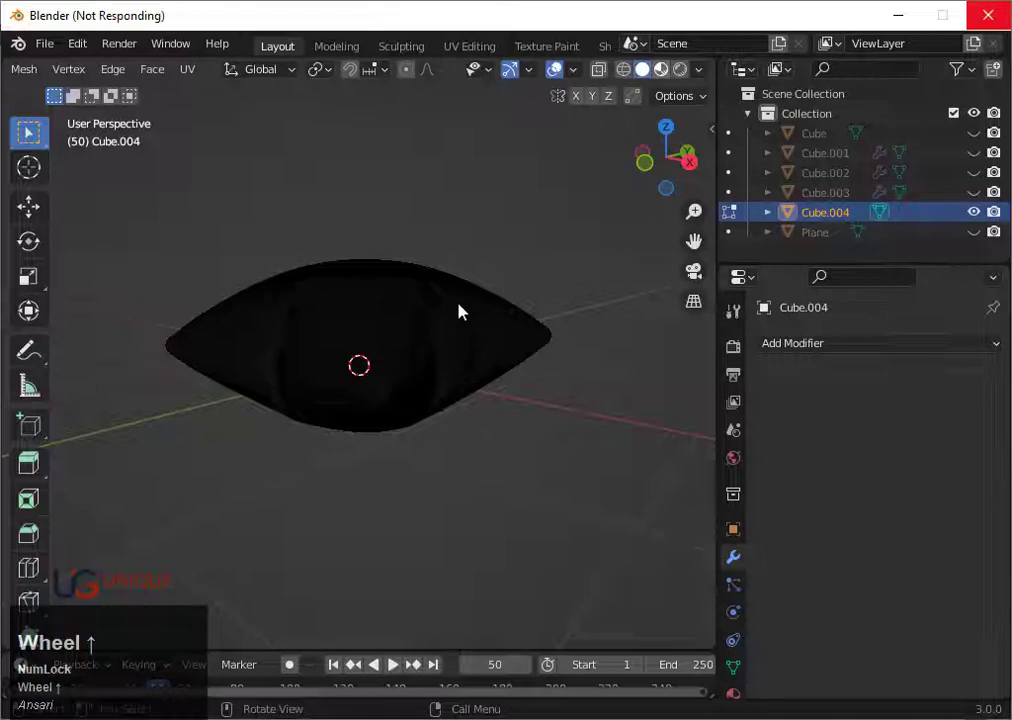
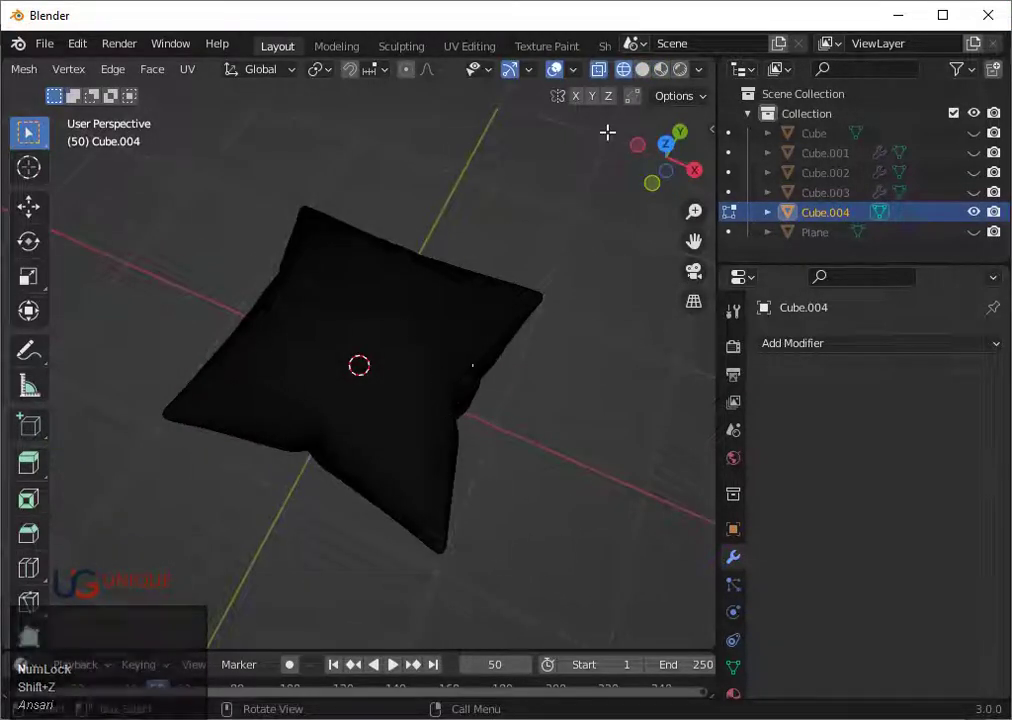
click(646, 78)
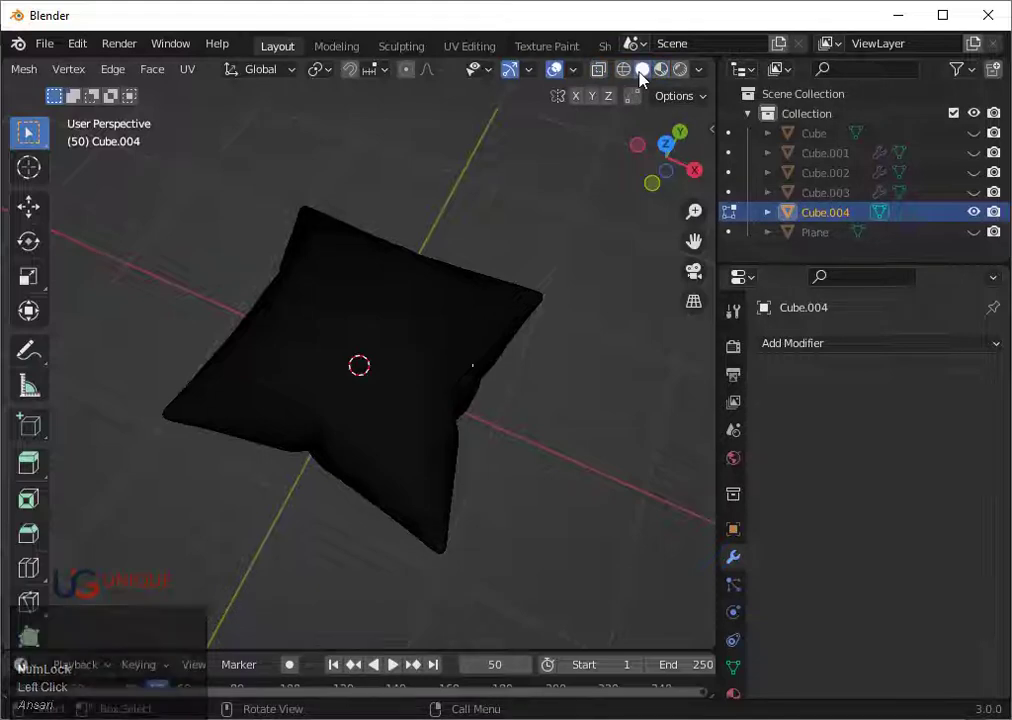
key(z)
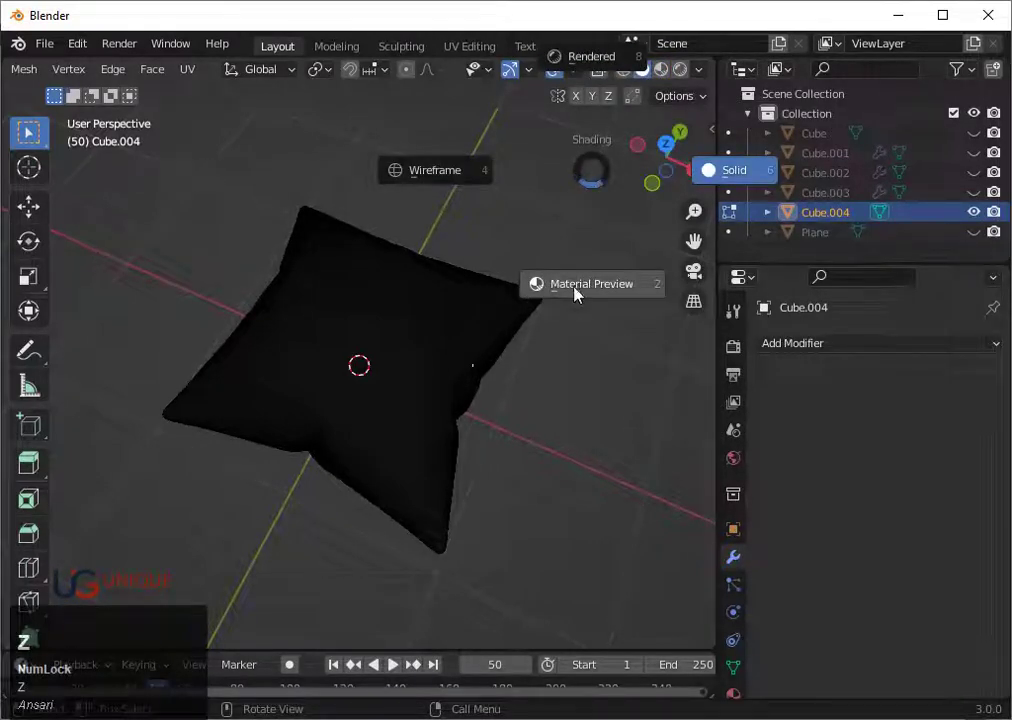
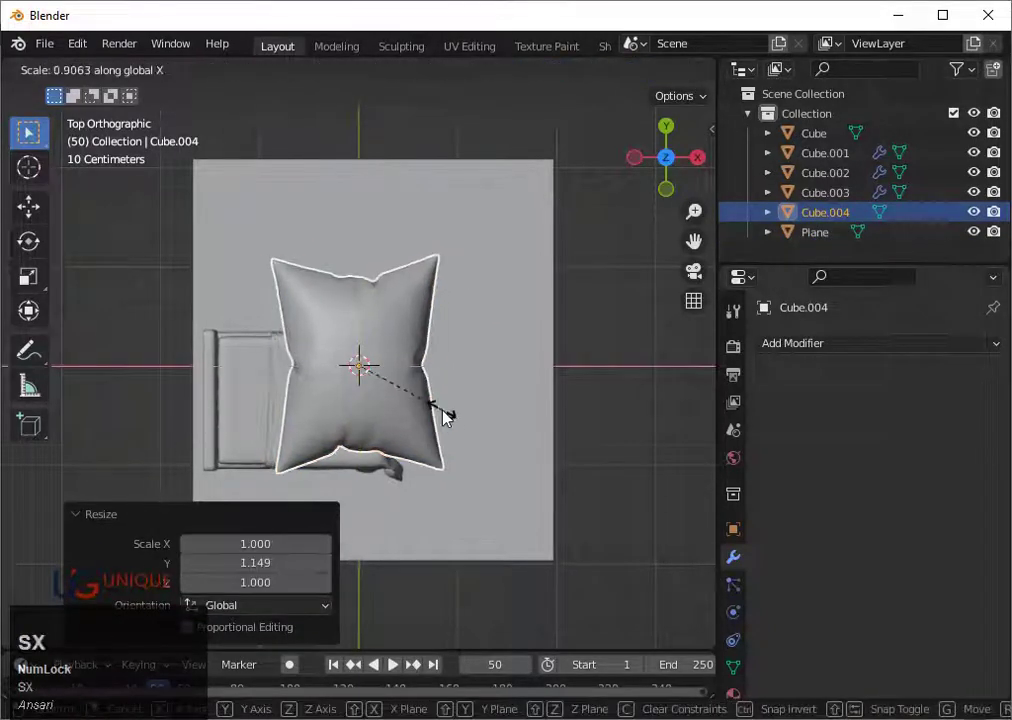
Rotate and scale Cube.004 down to pillow proportions in top view.
click(450, 415)
scroll(down, 3)
key(r)
click(432, 497)
key(s)
click(437, 466)
key(s)
click(426, 444)
key(s)
click(432, 446)
Move the pillow onto the bed's head end, then view it straight-on from the front.
key(g)
click(334, 500)
key(s)
click(374, 463)
key(g)
click(374, 468)
scroll(down, 3)
middle_click(425, 413)
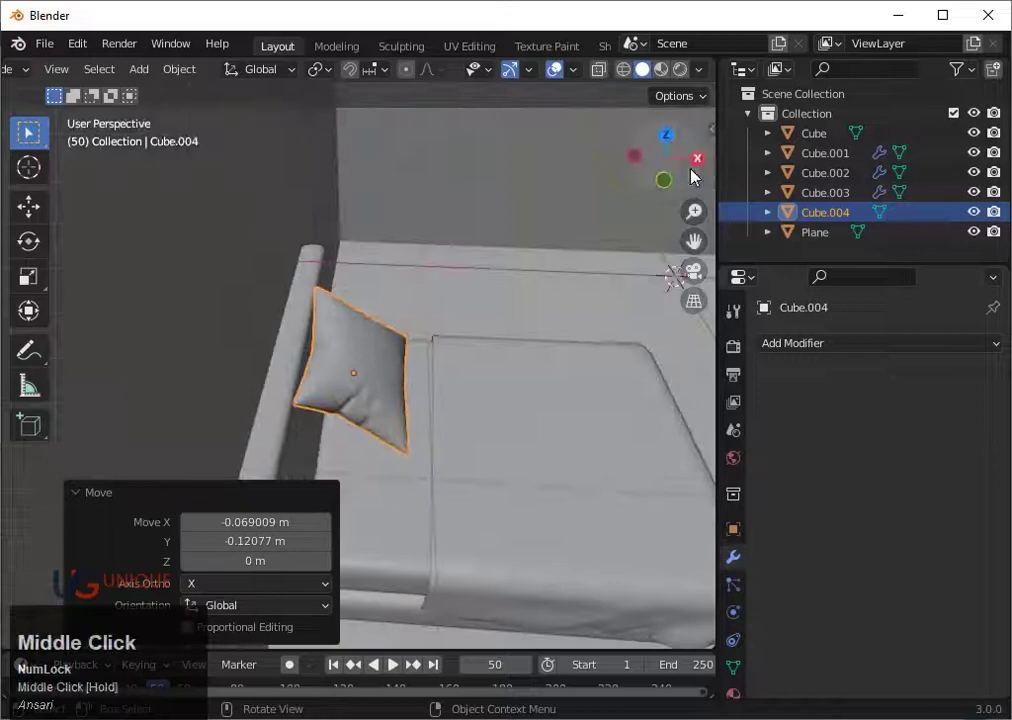
click(672, 186)
Raise the pillow along Z and slide it back to lean against the headboard.
key(g)
key(z)
click(402, 645)
key(g)
click(392, 638)
key(g)
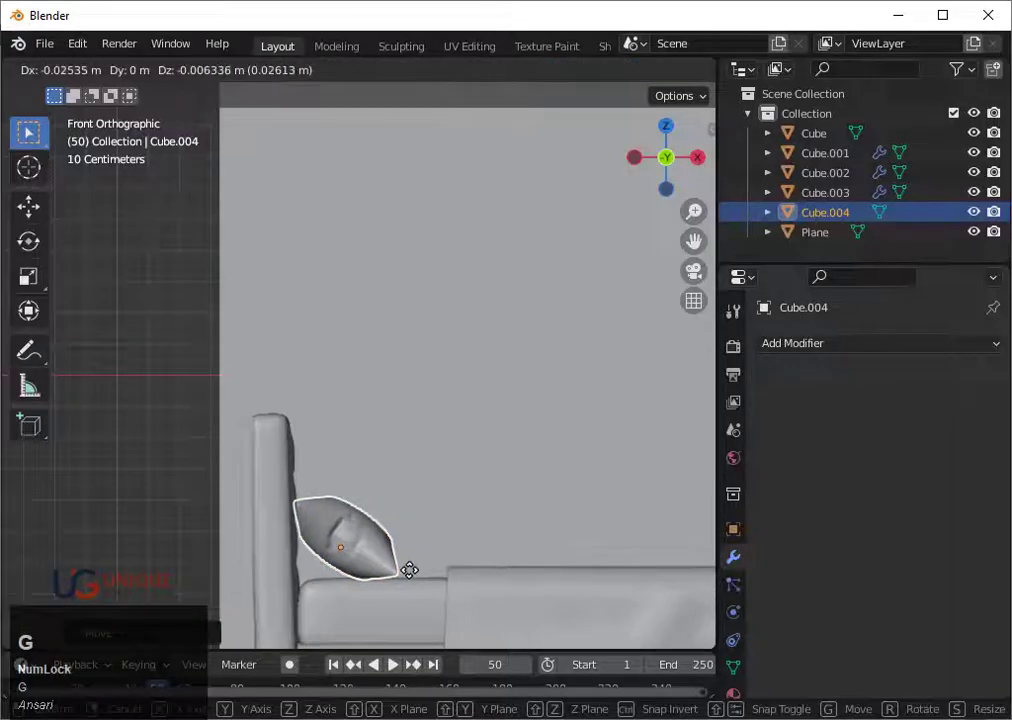
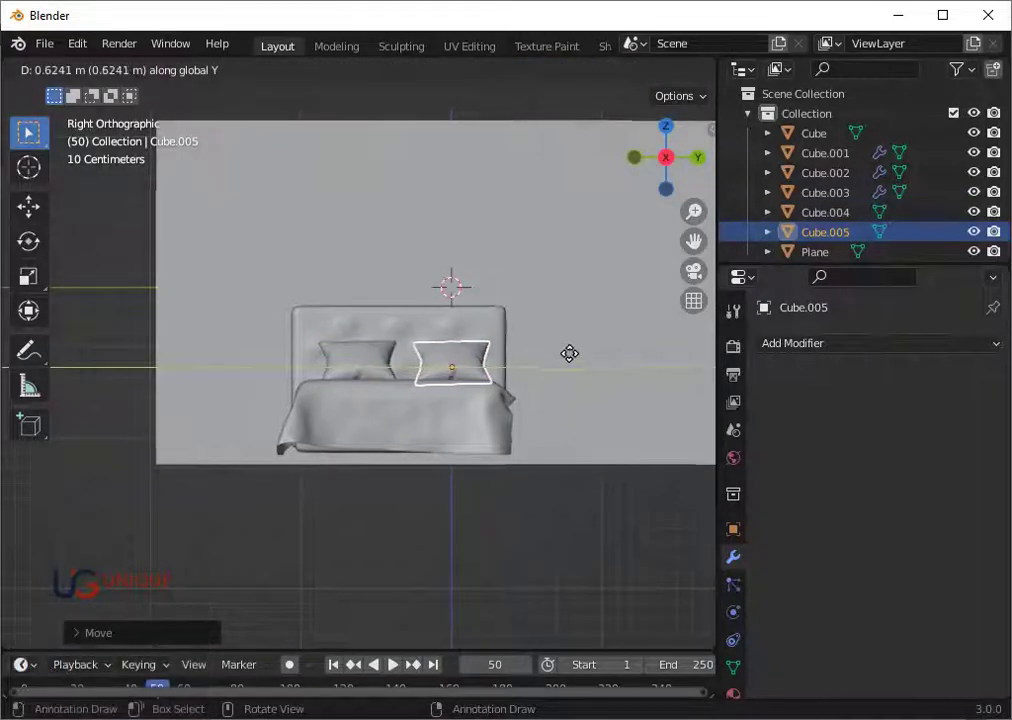
Confirm the second pillow, then duplicate and scale down a third pillow and move it in front.
click(581, 350)
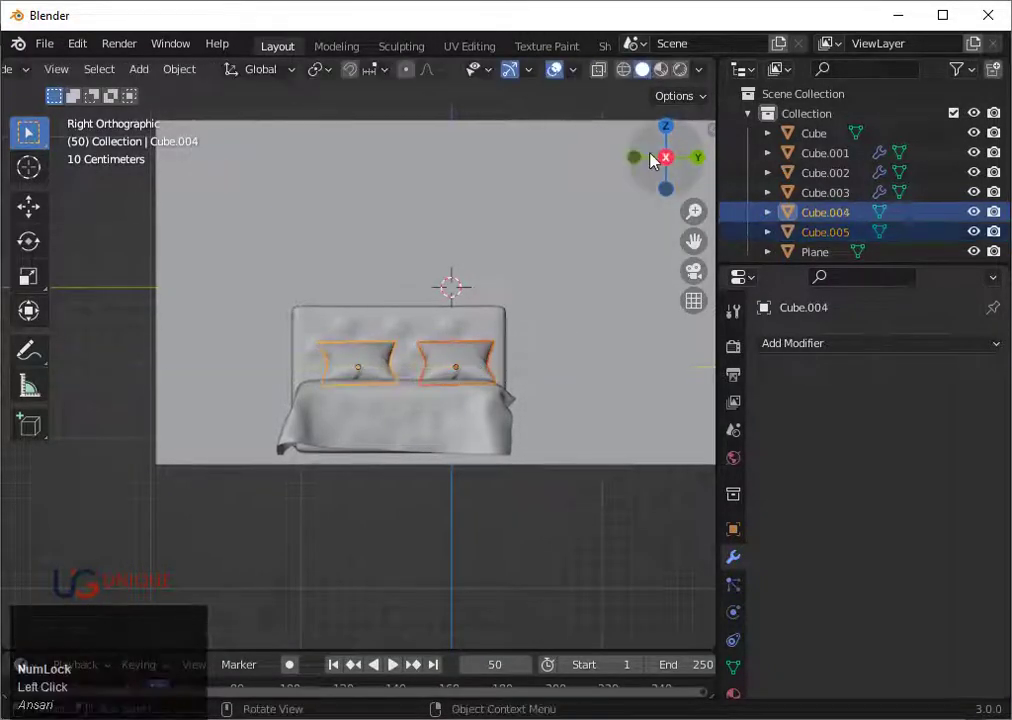
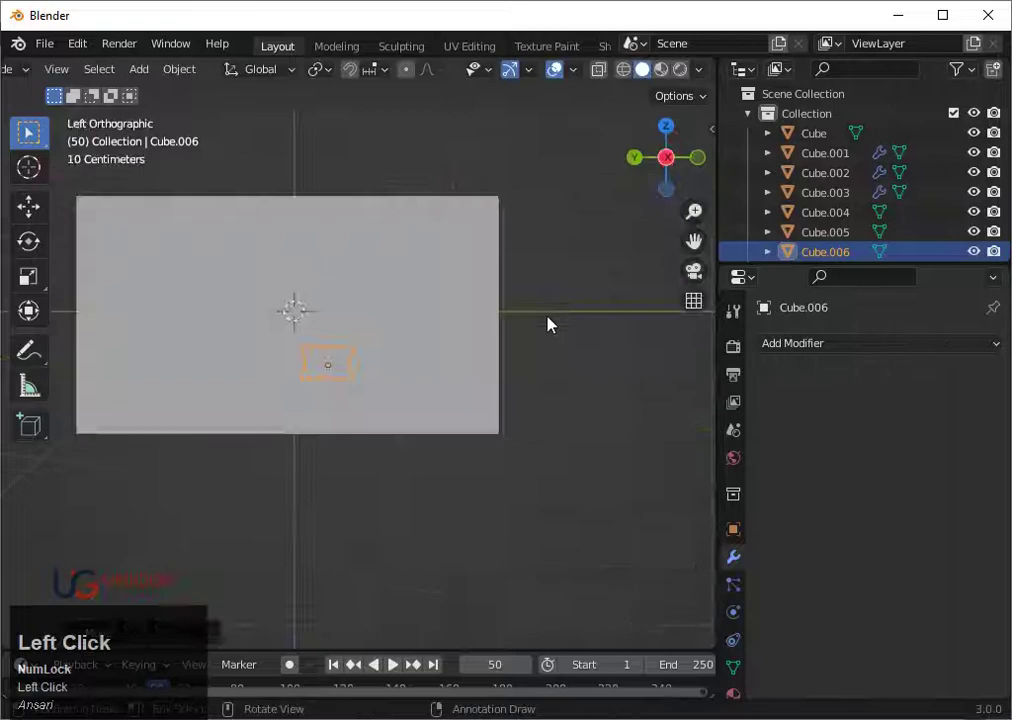
key(s)
click(516, 356)
scroll(down, 3)
drag(559, 462, 665, 166)
click(665, 166)
scroll(up, 3)
key(g)
click(489, 385)
scroll(down, 3)
middle_click(581, 408)
Refine the small cushion's size and placement against the headboard from several angles.
key(s)
click(490, 460)
drag(471, 444, 438, 350)
click(438, 350)
scroll(down, 3)
key(s)
click(468, 432)
scroll(down, 3)
middle_click(436, 431)
key(Tab)
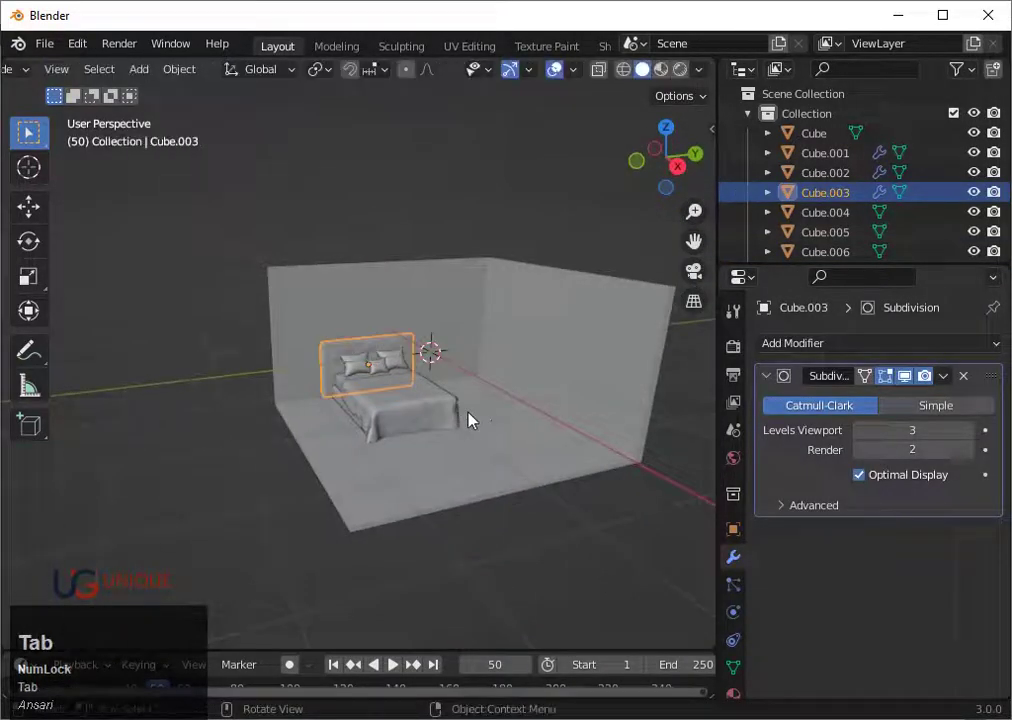
Select the room box and scale it up about 1.38 times around the bed.
click(506, 413)
click(400, 361)
key(s)
click(403, 361)
scroll(down, 3)
middle_click(476, 392)
scroll(up, 3)
click(495, 439)
Shift the room walls in front view so the bed sits tucked into the corner.
key(g)
key(Left)
double_click(493, 437)
scroll(up, 3)
drag(574, 507, 581, 512)
scroll(down, 3)
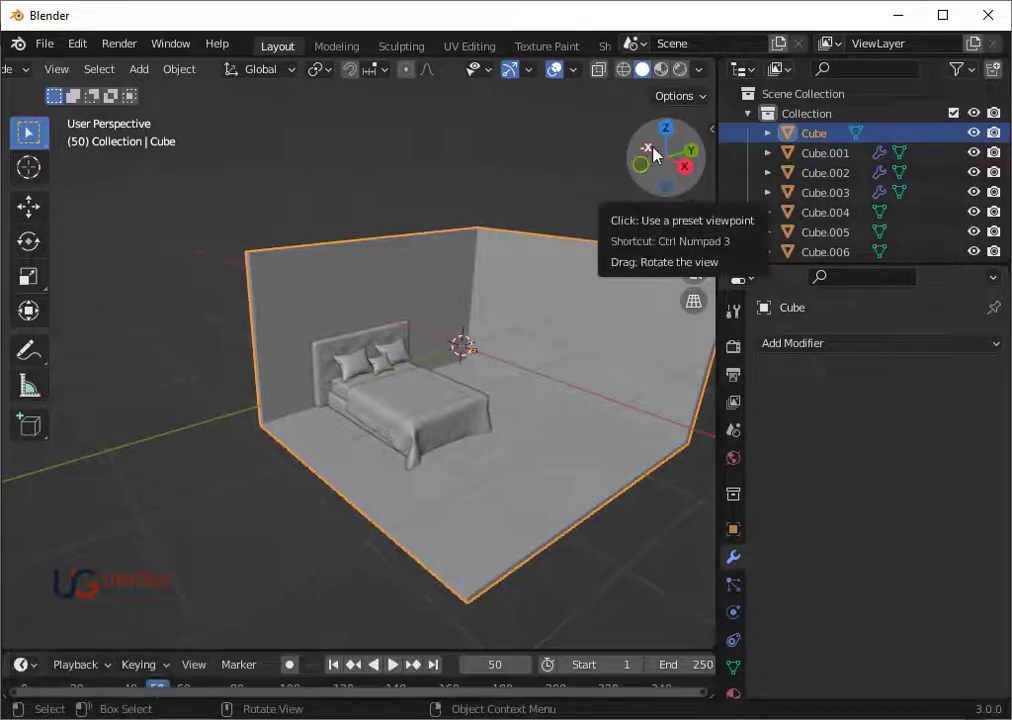
click(672, 129)
key(s)
click(597, 335)
key(g)
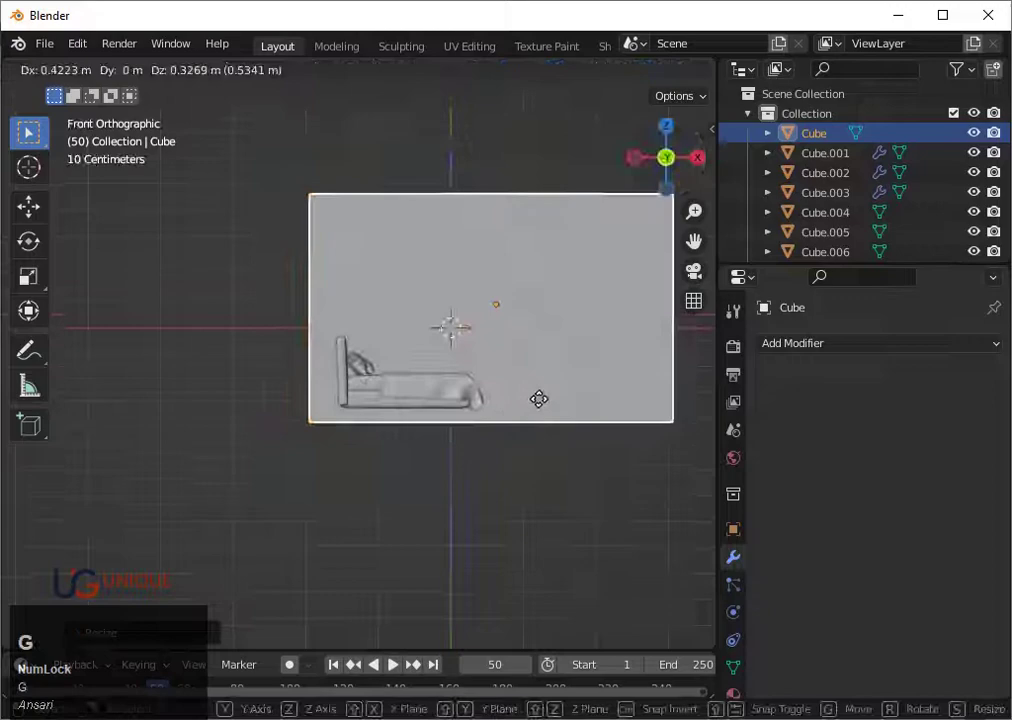
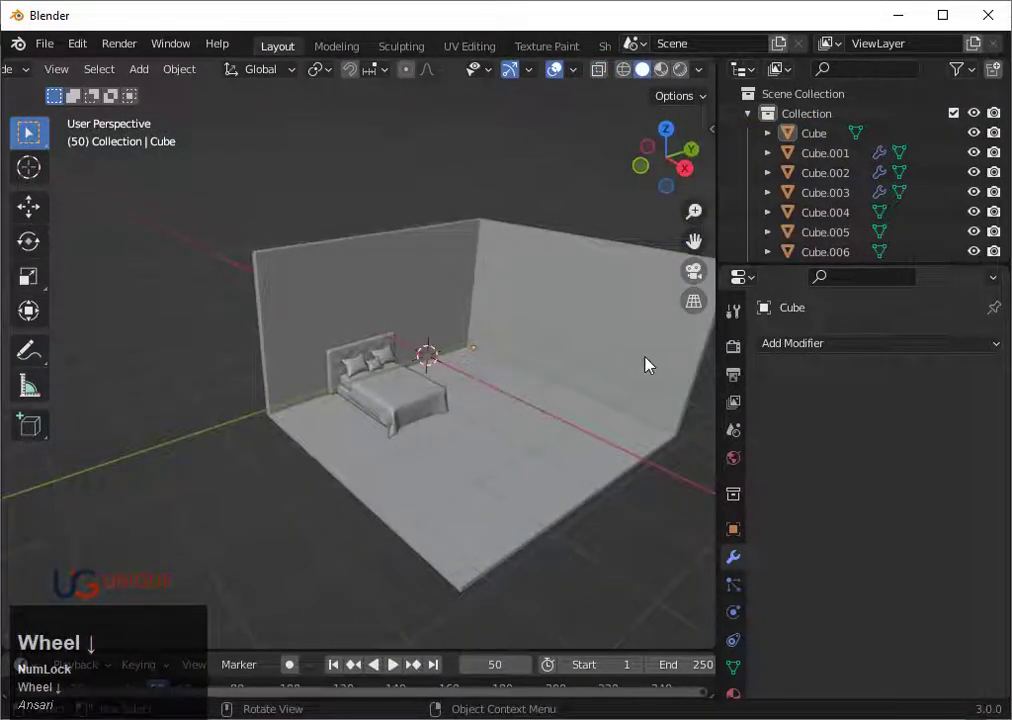
Loop-cut the side wall into panels, push one panel section inward, and return to Object Mode.
scroll(down, 3)
key(Tab)
key(ctrl+r)
scroll(up, 3)
scroll(up, 3)
click(566, 355)
drag(567, 355, 591, 353)
drag(591, 353, 580, 350)
key(s)
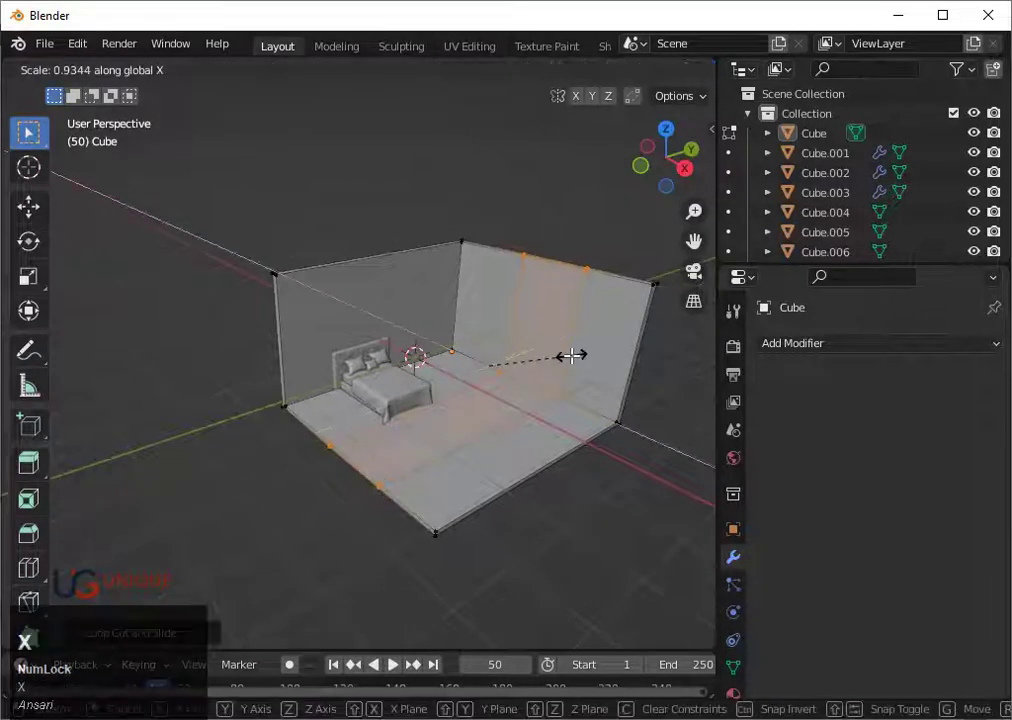
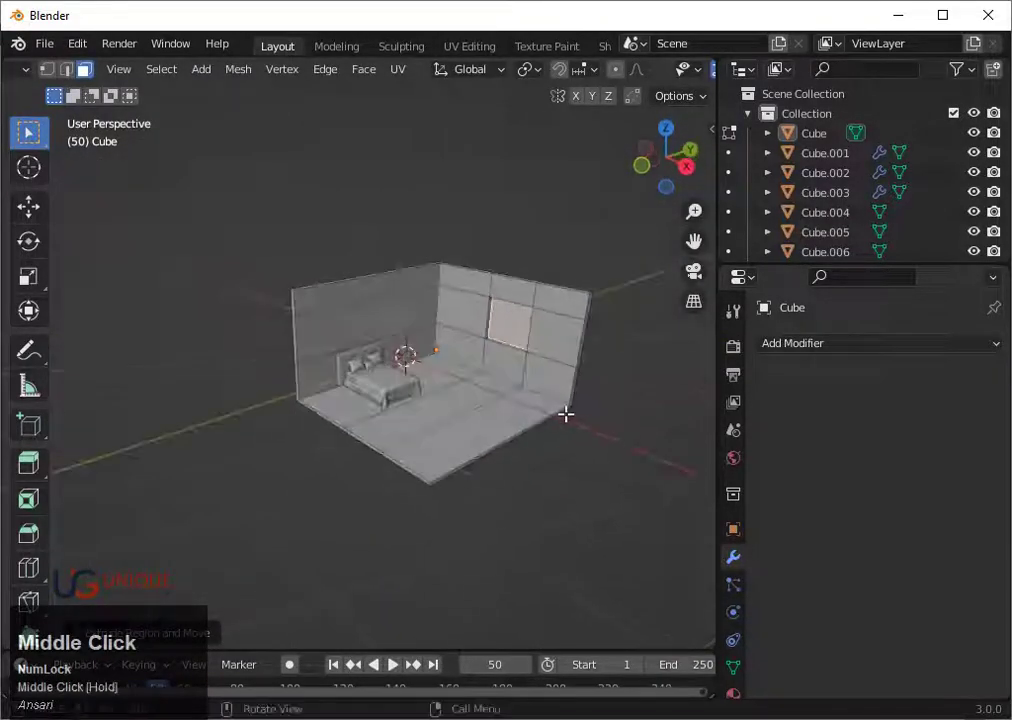
key(Tab)
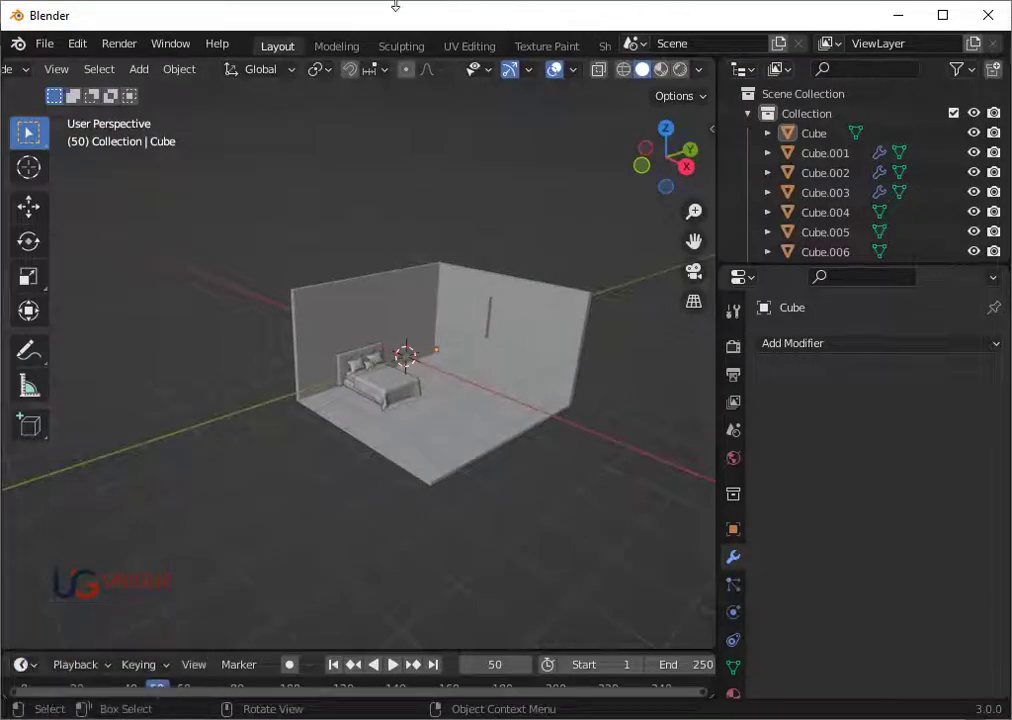